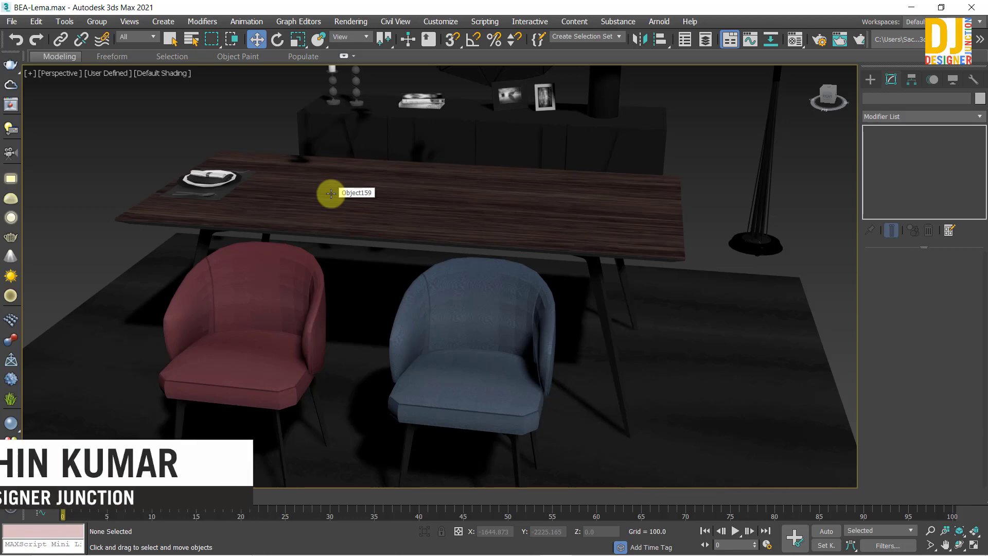
Frame the dining-room scene in the viewport around the table and chairs.
key("z")
middle_click(433, 302)
scroll("up", 3)
middle_click(517, 259)
left_click(407, 161)
type("swz")
middle_click(411, 191)
left_click(781, 276)
Select the dining table and drop down its Modifier List in the Modify panel.
middle_click(343, 247)
scroll("up", 3)
middle_click(407, 255)
left_click(430, 226)
type("aas")
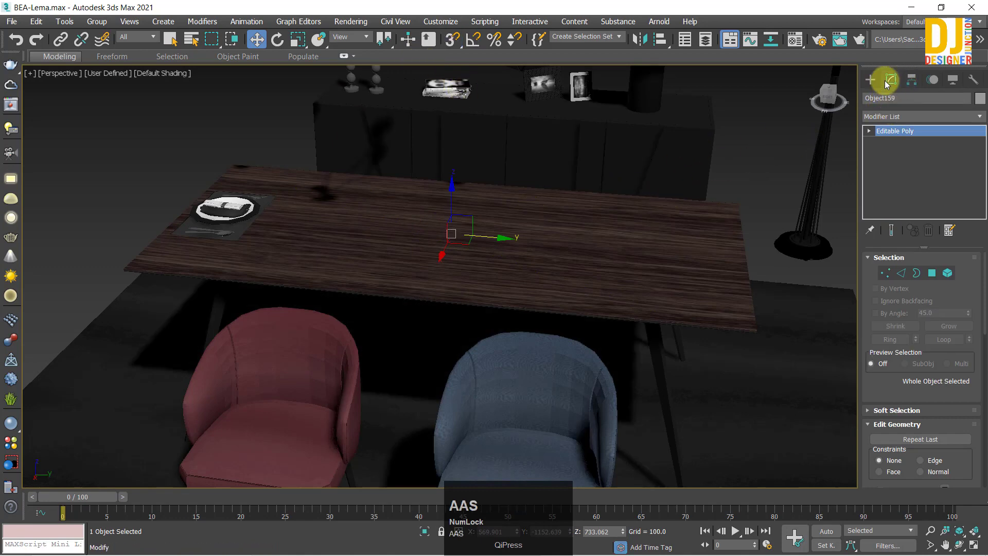
left_click(895, 77)
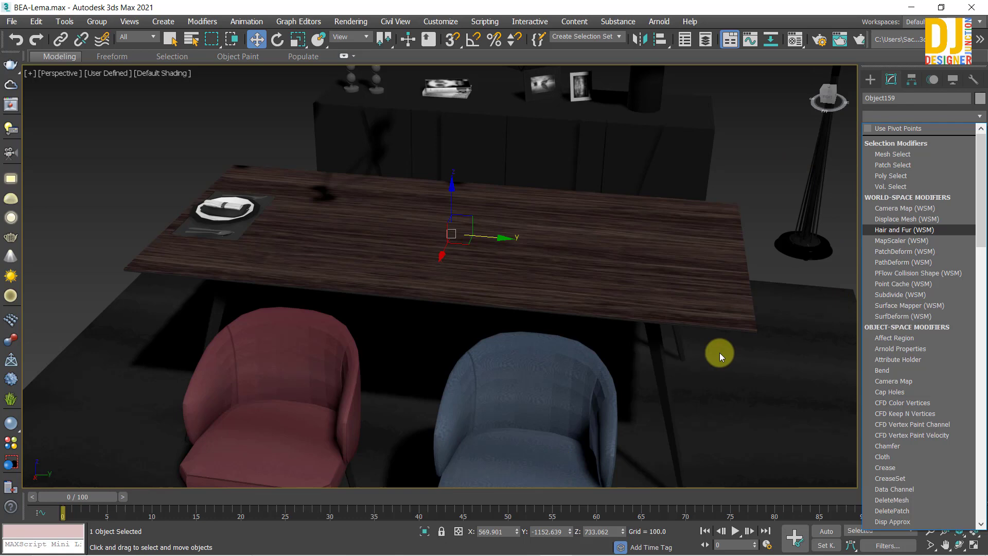
Add an FFD 2x2x2 modifier on top of the table's Editable Poly.
key("alt+Num_Lock")
middle_click(533, 225)
left_click_drag(497, 259, 893, 240)
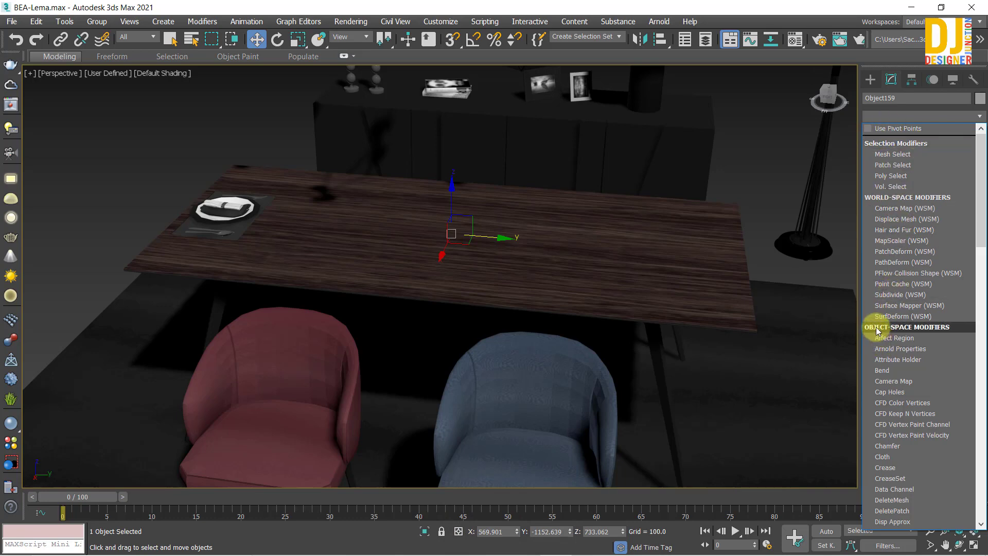
scroll("down", 3)
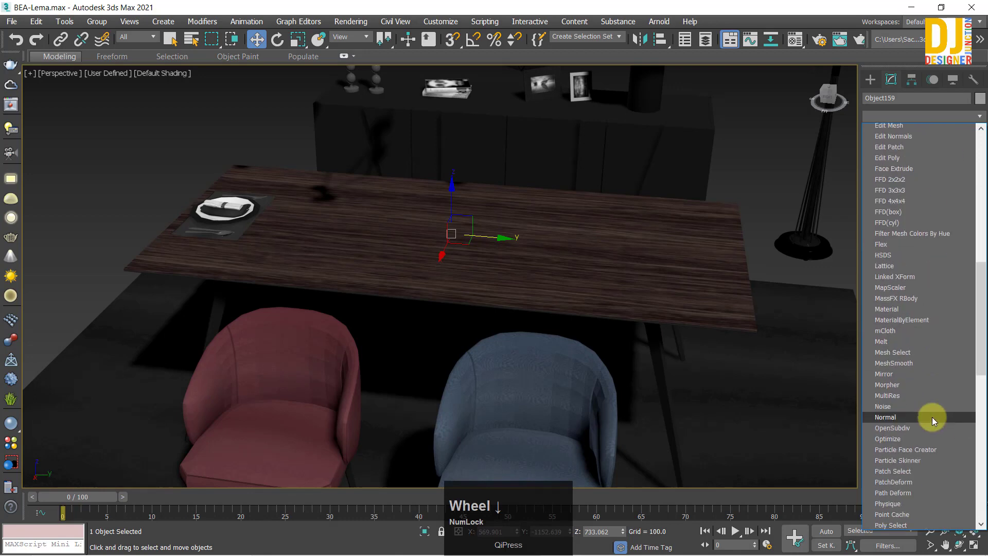
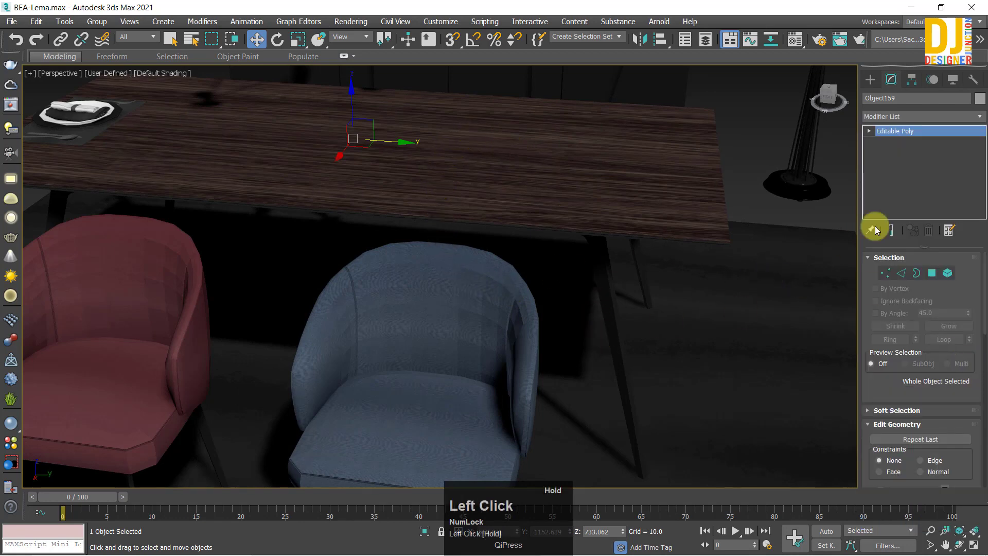
key("f")
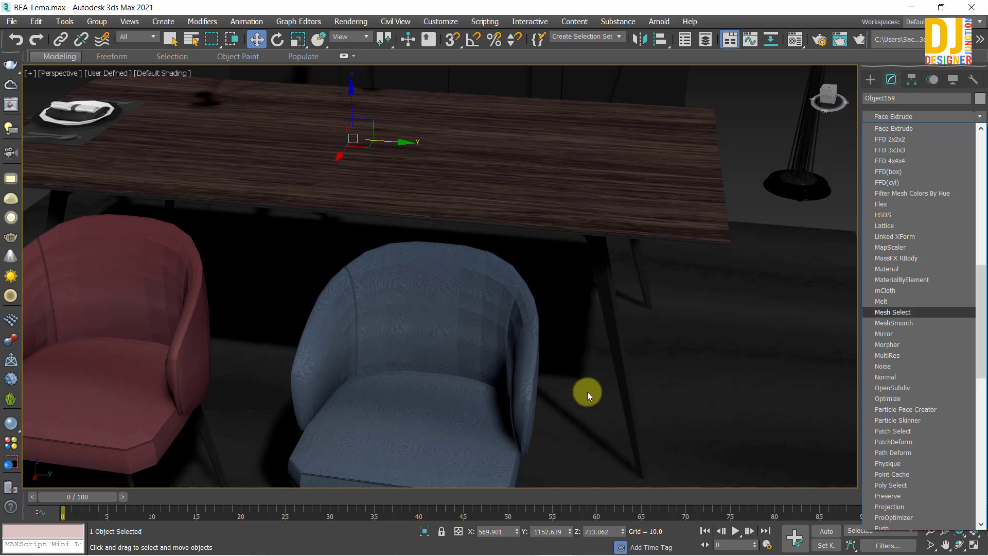
Inspect the FFD lattice around the table, then delete the modifier from the stack.
key("z")
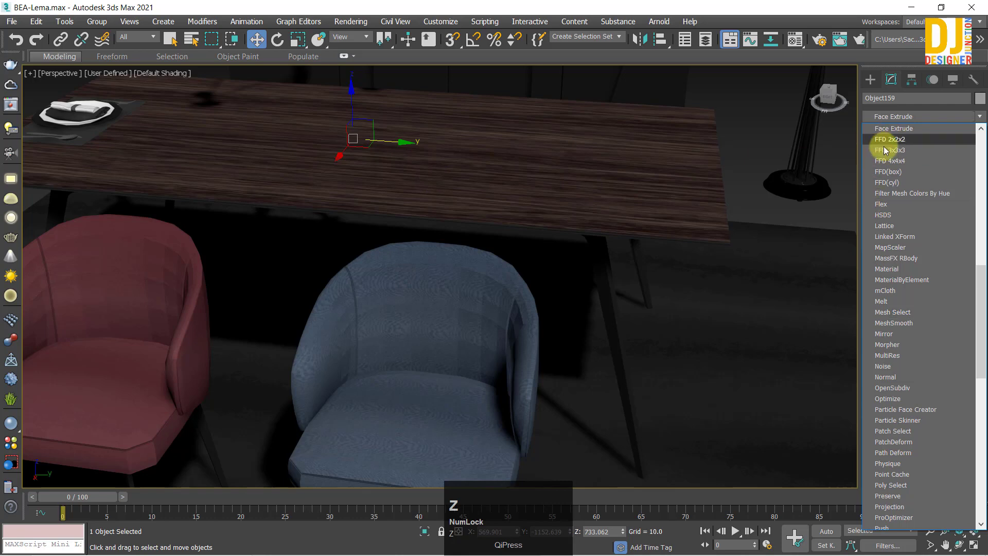
scroll("up", 3)
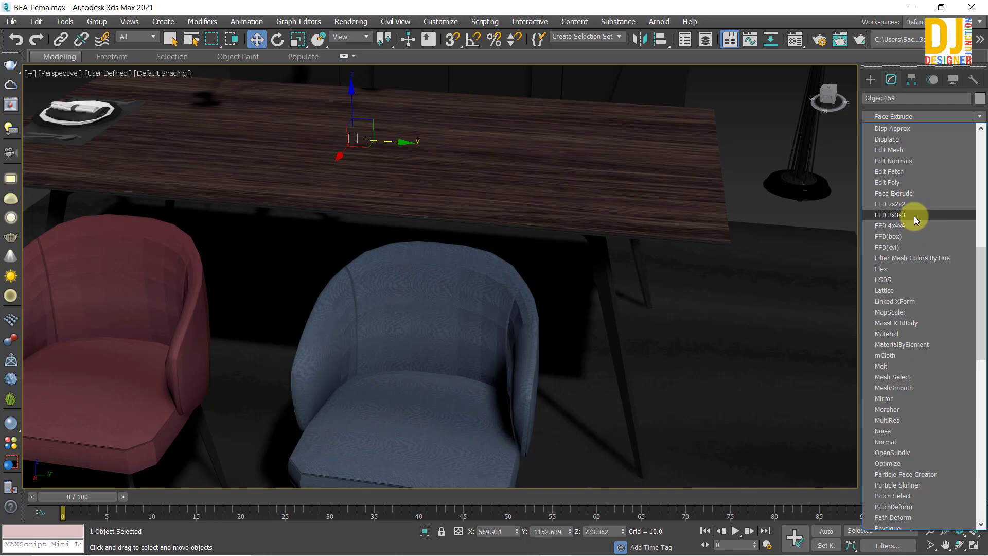
left_click_drag(911, 208, 532, 236)
key("z")
middle_click(443, 203)
scroll("up", 3)
middle_click(473, 239)
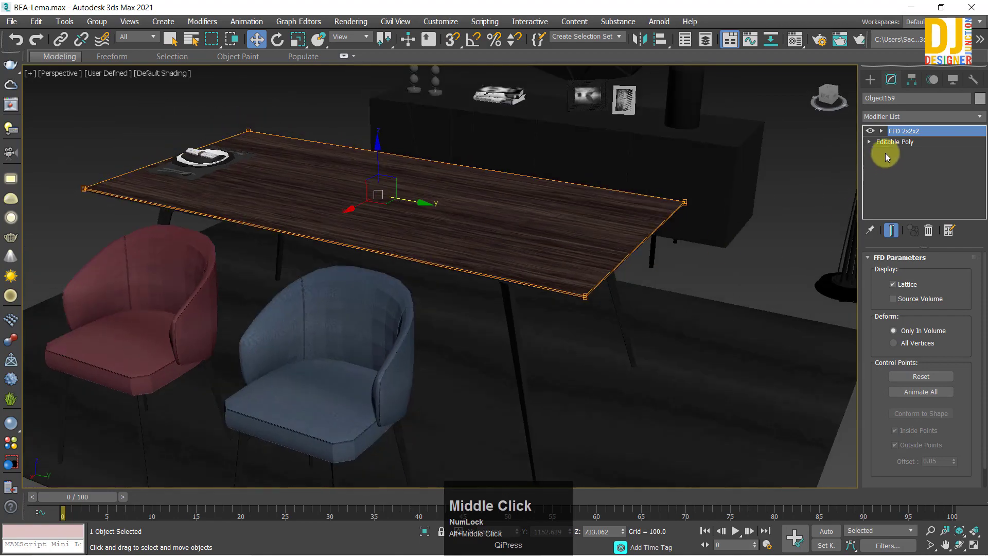
Select the table's corner vertices in Vertex sub-object mode and view them from around the scene.
left_click(934, 233)
left_click_drag(576, 216, 890, 272)
left_click_drag(890, 272, 885, 133)
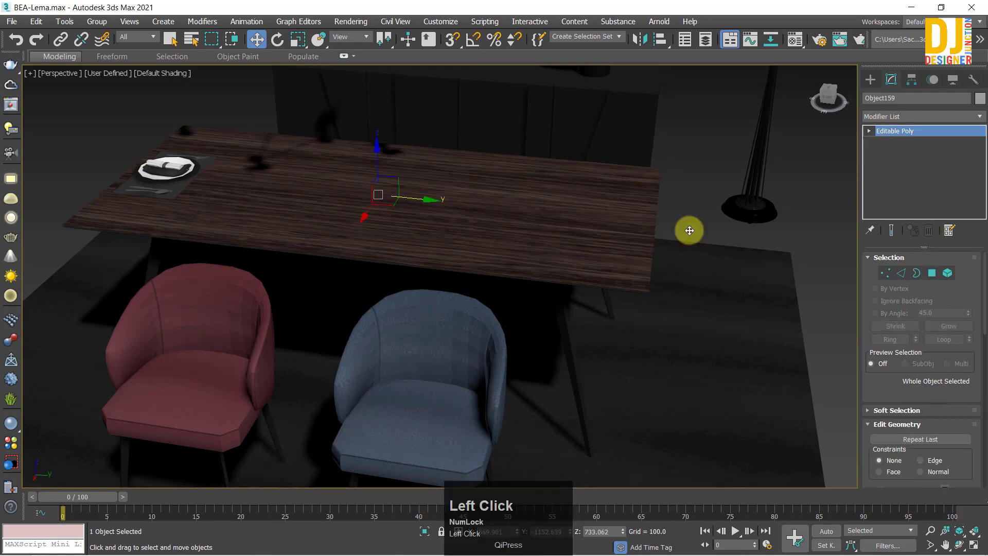
left_click(740, 360)
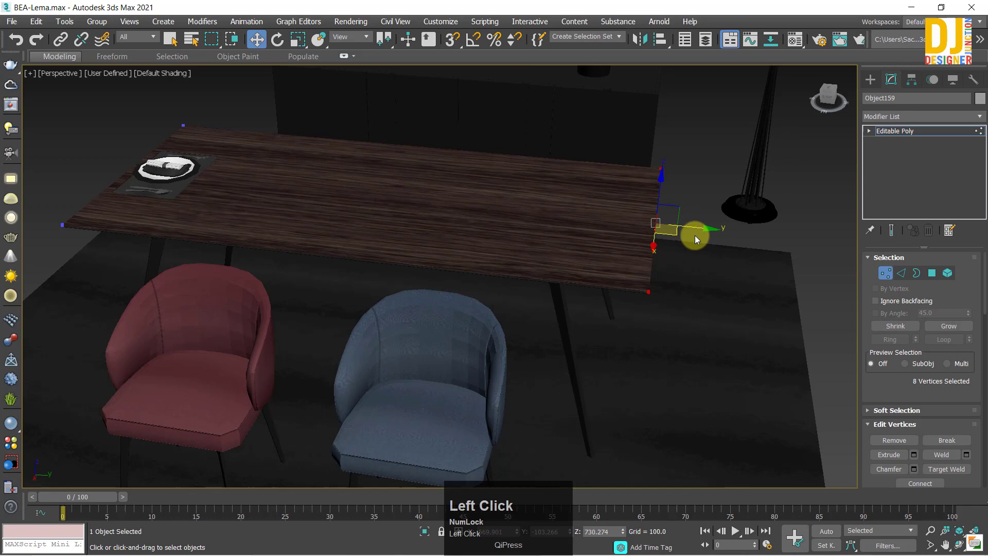
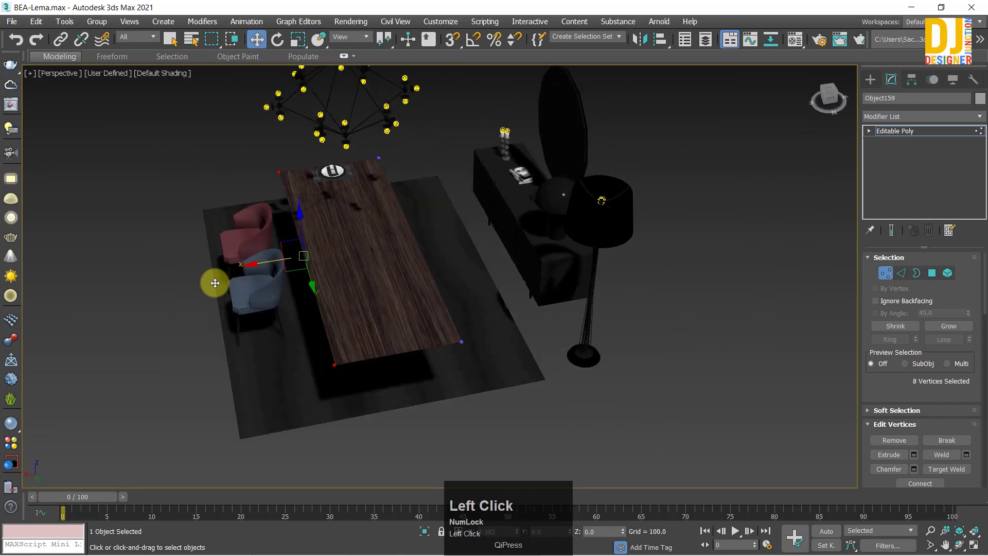
key("ctrl+z")
key("ctrl+z")
Exit sub-object mode and reopen the table's Modifier List dropdown.
left_click(904, 134)
scroll("up", 3)
middle_click(240, 281)
left_click(375, 286)
key("z")
left_click_drag(462, 278, 874, 121)
left_click(874, 121)
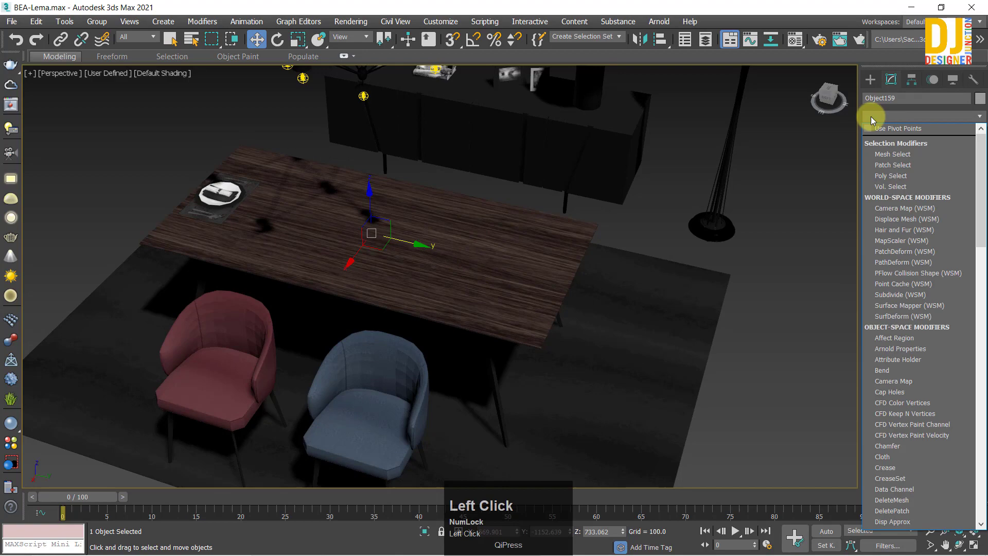
Apply FFD 2x2x2 to the table, nudge its control points and undo the move.
key("f")
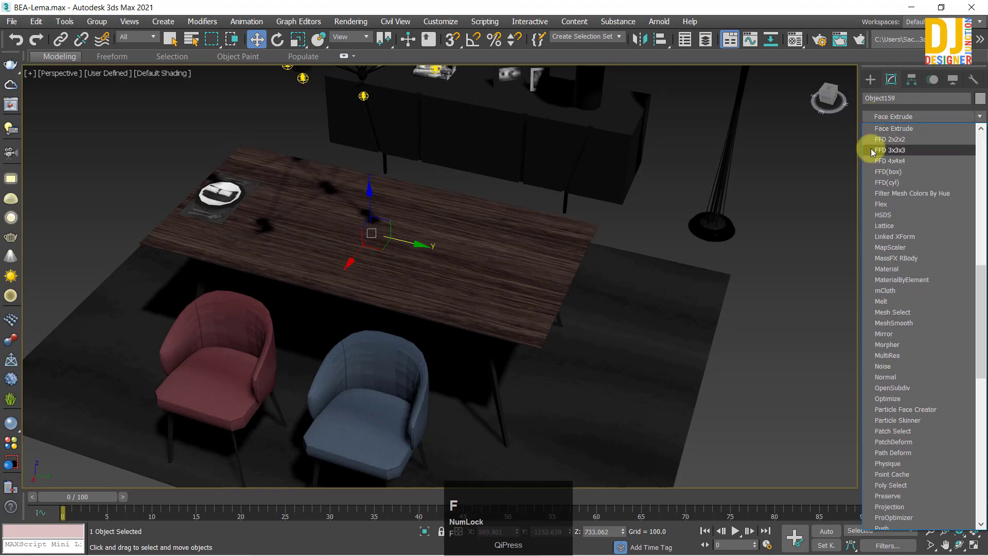
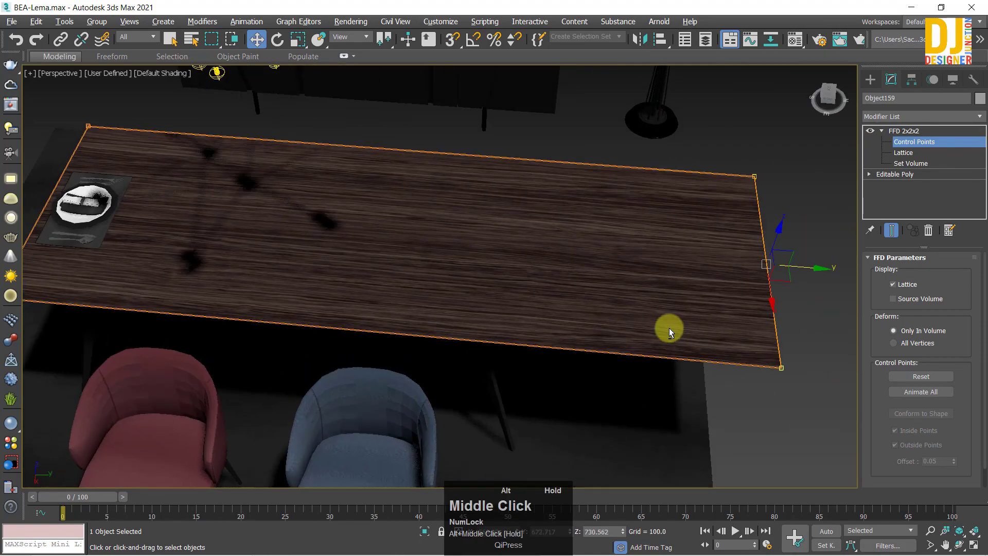
left_click_drag(663, 325, 907, 134)
left_click_drag(907, 134, 496, 280)
middle_click(496, 281)
key("ctrl+z")
Drop the table's FFD, select the blue chair's TurboSmoothed piece and open its Modifier List.
left_click(936, 233)
key("z")
middle_click(473, 321)
scroll("down", 3)
left_click(904, 125)
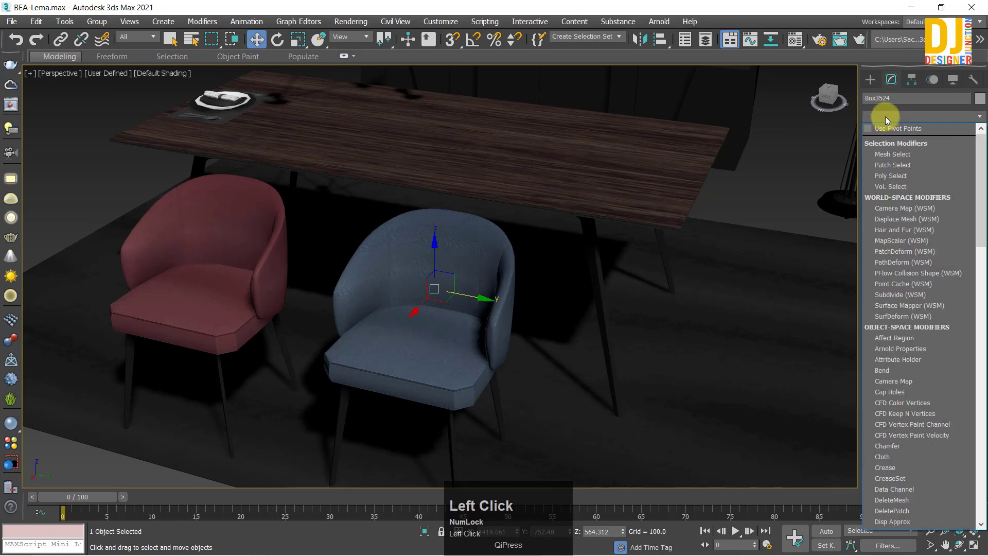
Add an FFD 2x2x2 lattice to the blue chair's backrest.
key("f")
left_click(890, 148)
key("z")
middle_click(581, 309)
scroll("down", 3)
middle_click(552, 258)
left_click(505, 260)
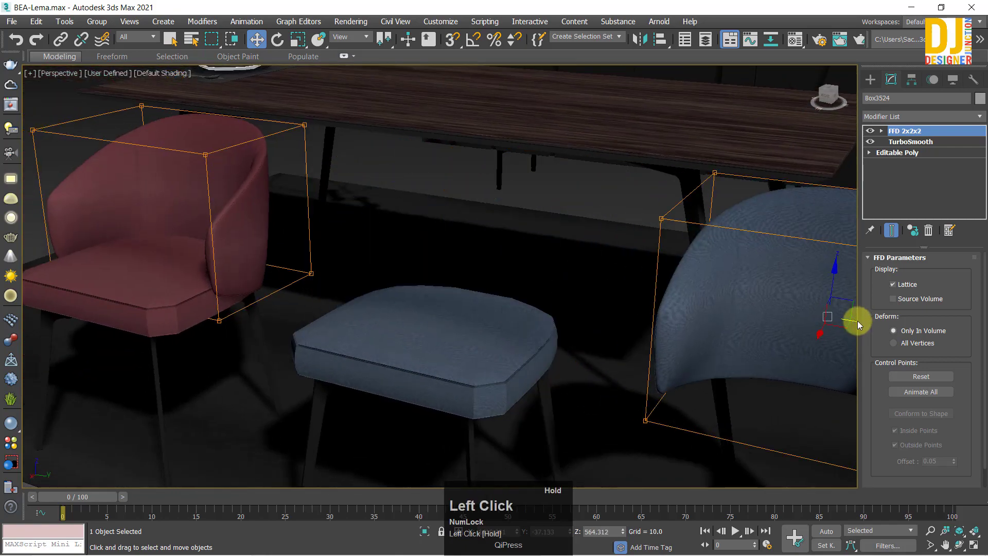
Enter Control Points and test-move the backrest lattice points, undoing the moves.
key("ctrl+z")
scroll("down", 3)
middle_click(496, 282)
scroll("up", 3)
left_click_drag(476, 289, 341, 269)
scroll("up", 3)
middle_click(427, 290)
scroll("down", 3)
left_click(502, 230)
key("ctrl+z")
Drag the lattice corner points to reshape the backrest, undoing each attempt.
left_click_drag(578, 234, 884, 137)
left_click(884, 137)
middle_click(536, 176)
left_click_drag(328, 124, 526, 125)
middle_click(526, 125)
key("ctrl+z")
middle_click(536, 197)
middle_click(559, 187)
left_click_drag(368, 143, 574, 216)
middle_click(574, 215)
key("ctrl+z")
Remove the backrest's FFD reshape and move the seat cushion aside.
middle_click(568, 208)
middle_click(583, 225)
left_click(698, 284)
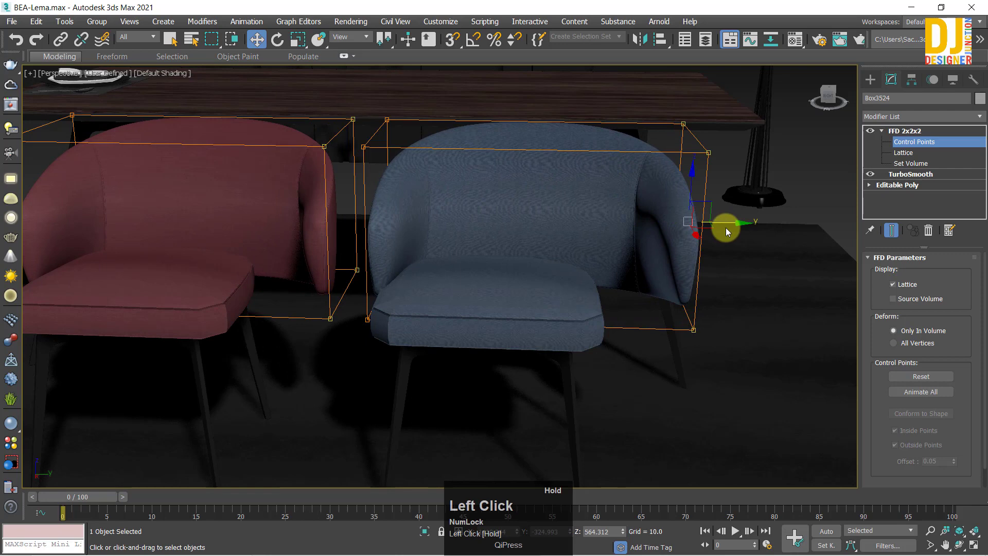
key("ctrl+z")
left_click(932, 240)
scroll("down", 3)
middle_click(342, 242)
left_click(525, 383)
left_click(676, 317)
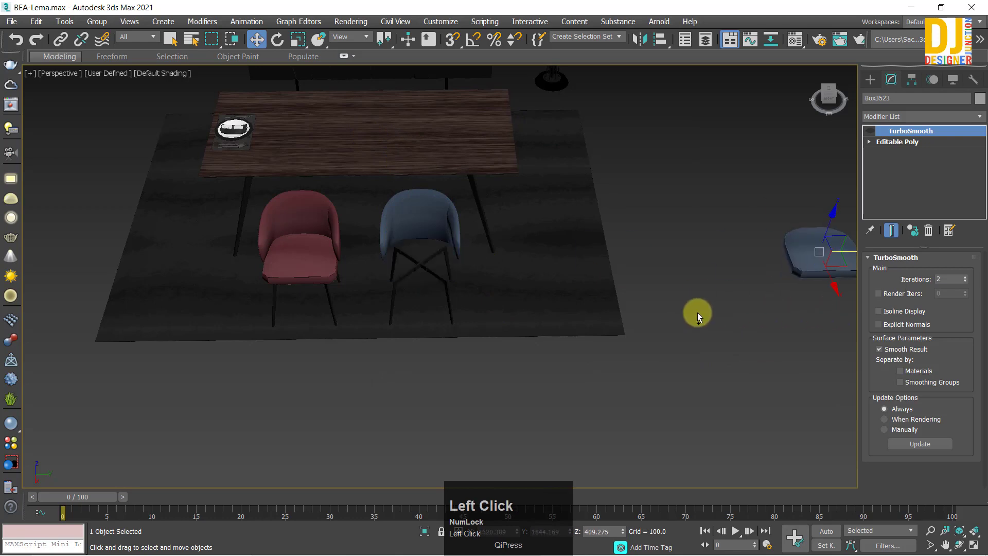
Box-select the blue chair's parts in Top view and group them.
key("ctrl+z")
key("alt+w")
key("z")
scroll("down", 3)
left_click(353, 172)
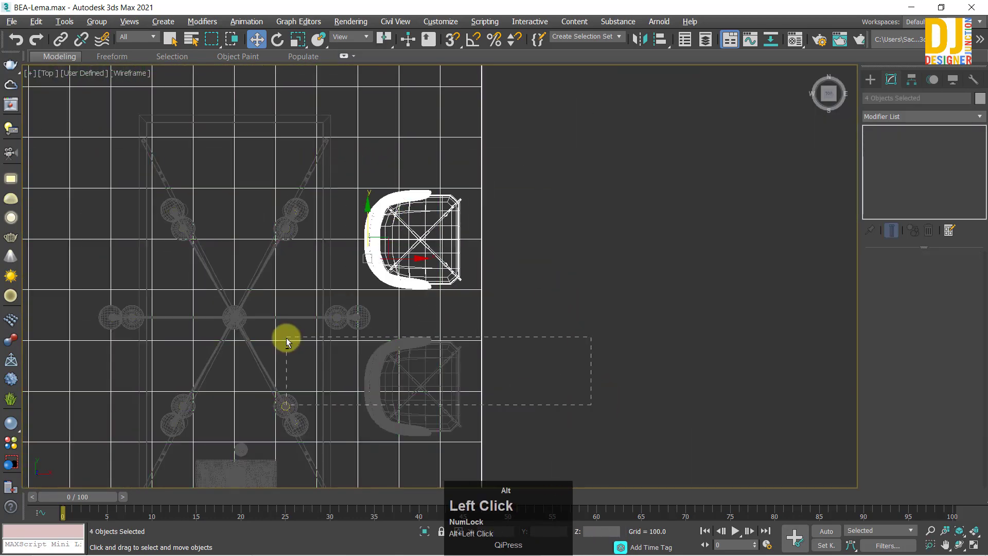
key("alt+w")
key("z")
middle_click(438, 277)
scroll("down", 3)
left_click(98, 23)
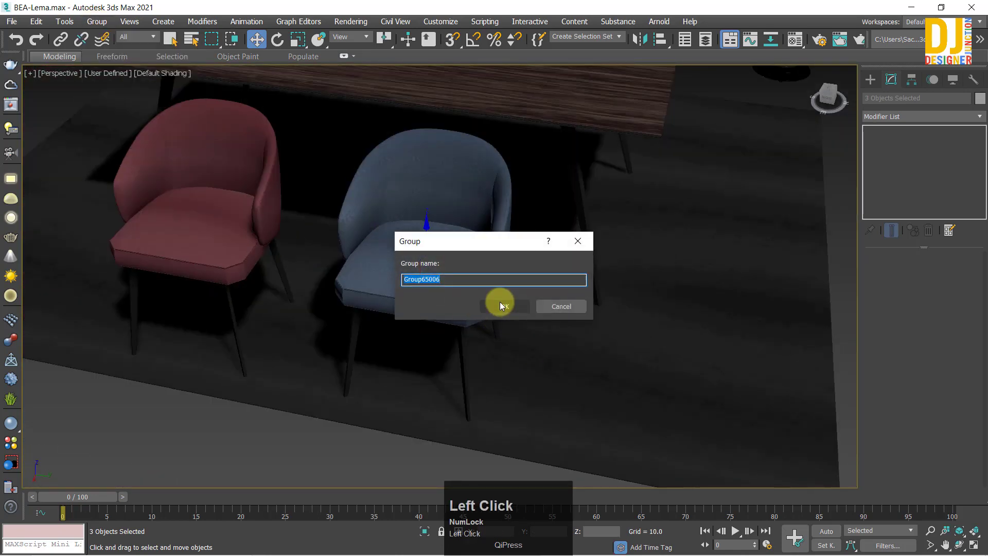
key("f")
Add FFD 2x2x2 to the chair group and stretch it wide with the control points.
left_click(884, 142)
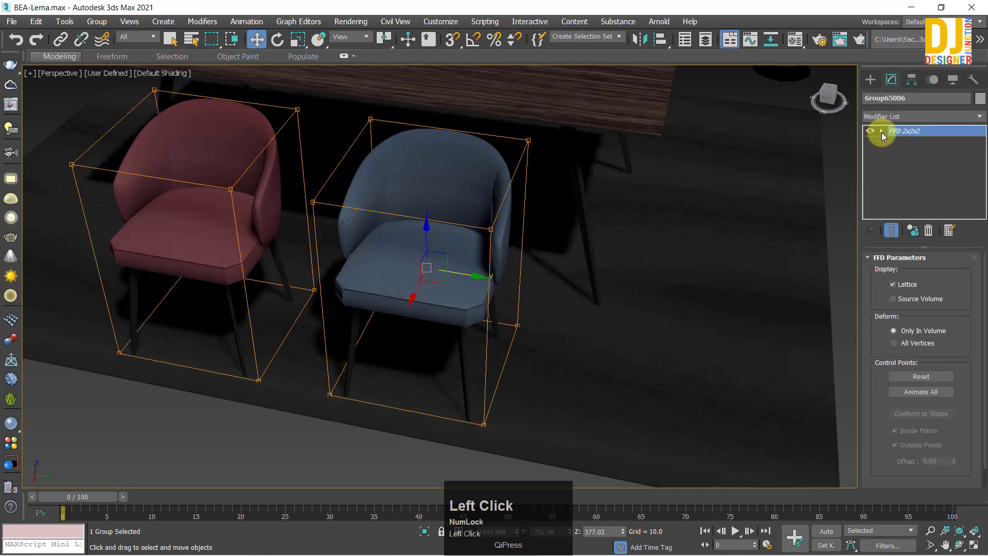
middle_click(504, 204)
left_click_drag(574, 271, 915, 167)
key("ctrl+z")
left_click_drag(922, 135, 905, 145)
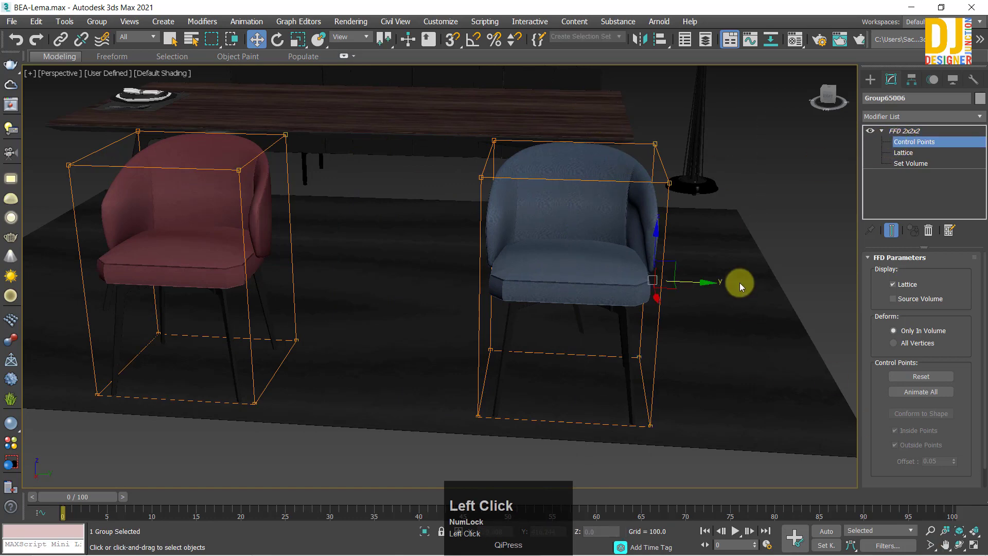
key("ctrl+z")
Delete the group's FFD modifier, restoring the chair's original shape.
left_click_drag(693, 283, 658, 288)
middle_click(659, 288)
left_click_drag(547, 301, 908, 136)
left_click(908, 136)
middle_click(591, 280)
left_click(547, 218)
key("z")
middle_click(572, 241)
left_click(520, 184)
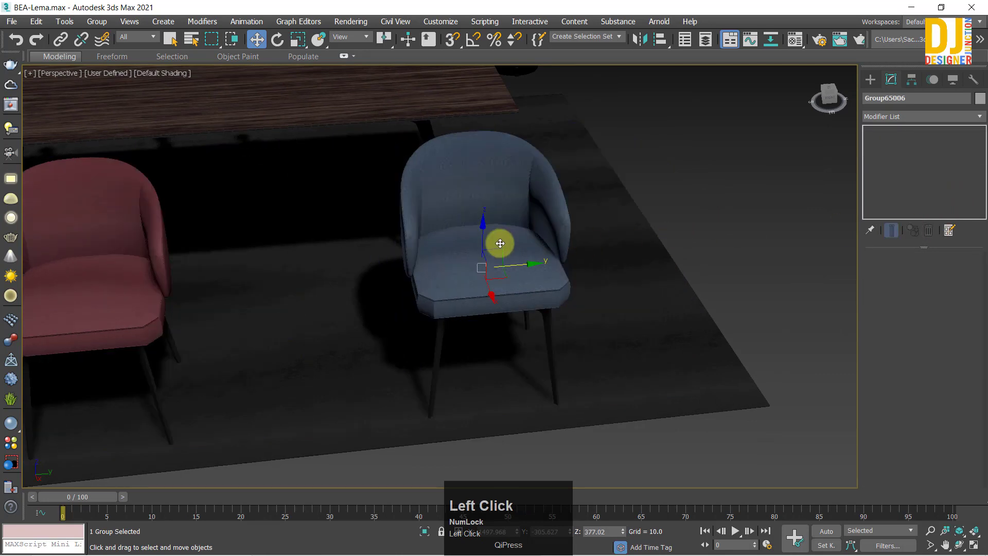
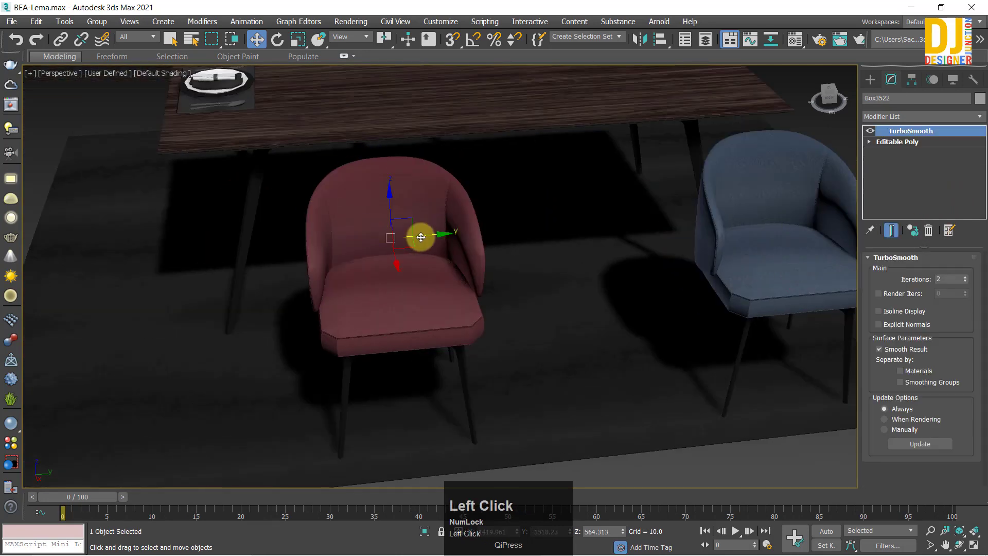
Select the red chair and add an FFD lattice from the Modifier List.
key("ctrl+z")
left_click_drag(339, 263, 893, 121)
left_click(893, 121)
key("f")
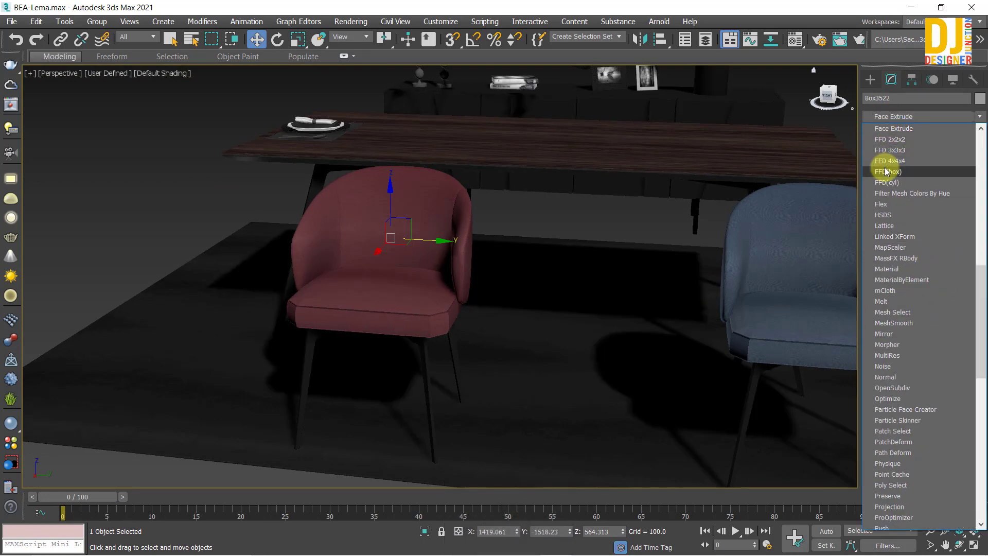
left_click(891, 158)
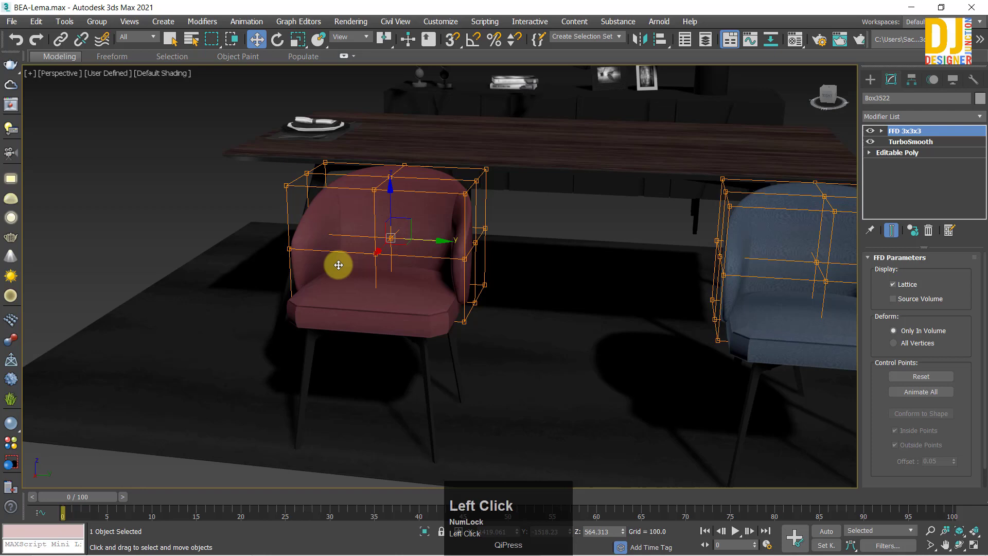
Edit the control points to spread the top lattice corners outward, flaring the backrest.
middle_click(375, 259)
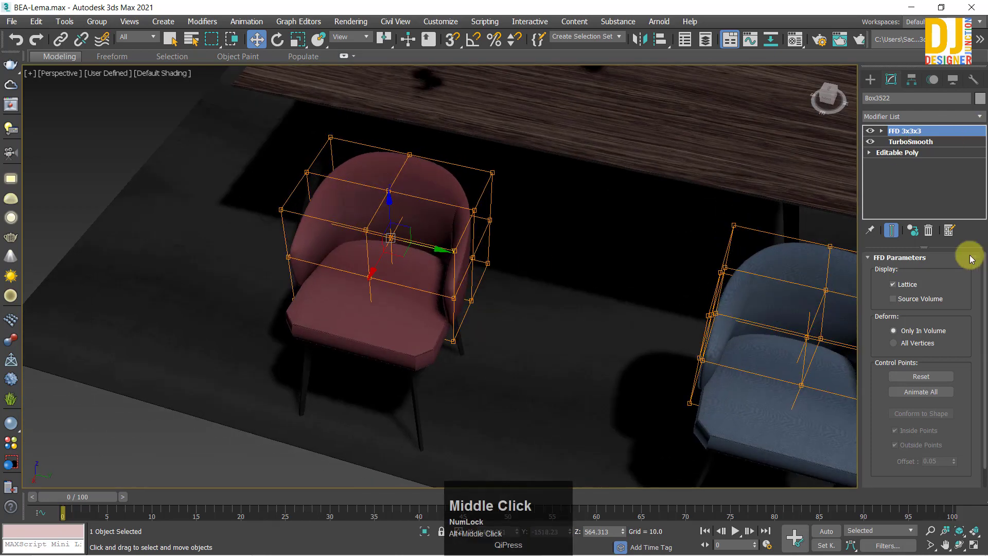
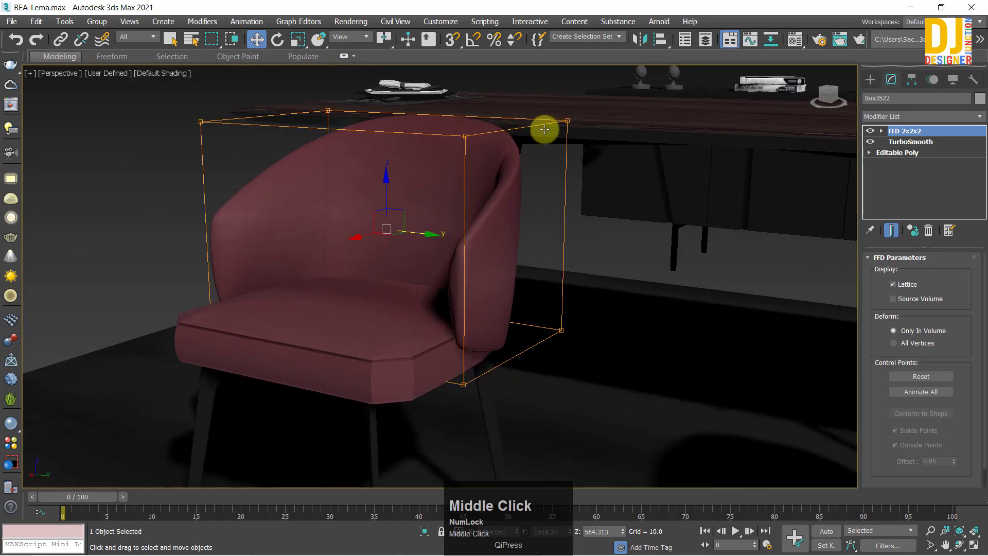
middle_click(429, 173)
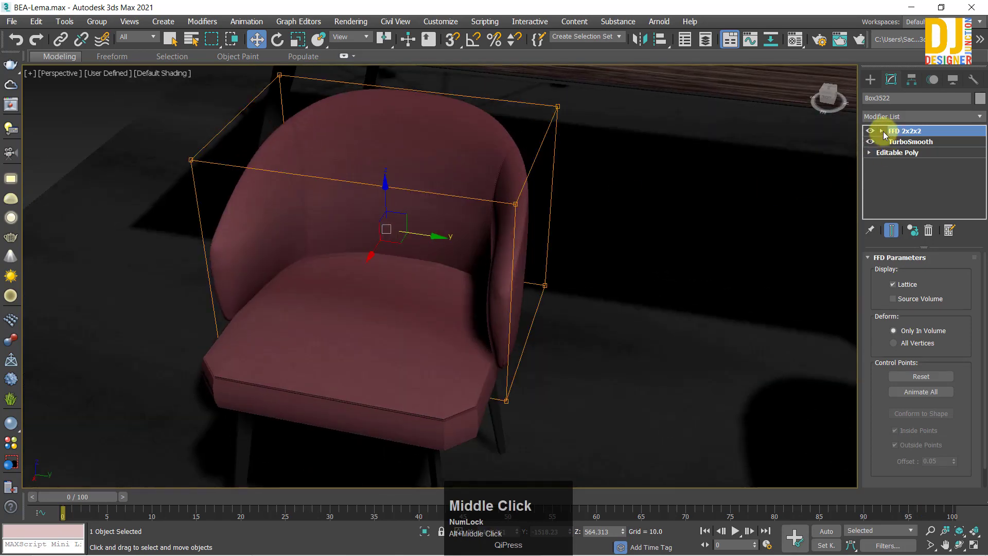
left_click_drag(886, 137, 532, 323)
middle_click(532, 323)
scroll("down", 3)
middle_click(556, 248)
key("ctrl+z")
left_click_drag(569, 188, 448, 233)
middle_click(448, 233)
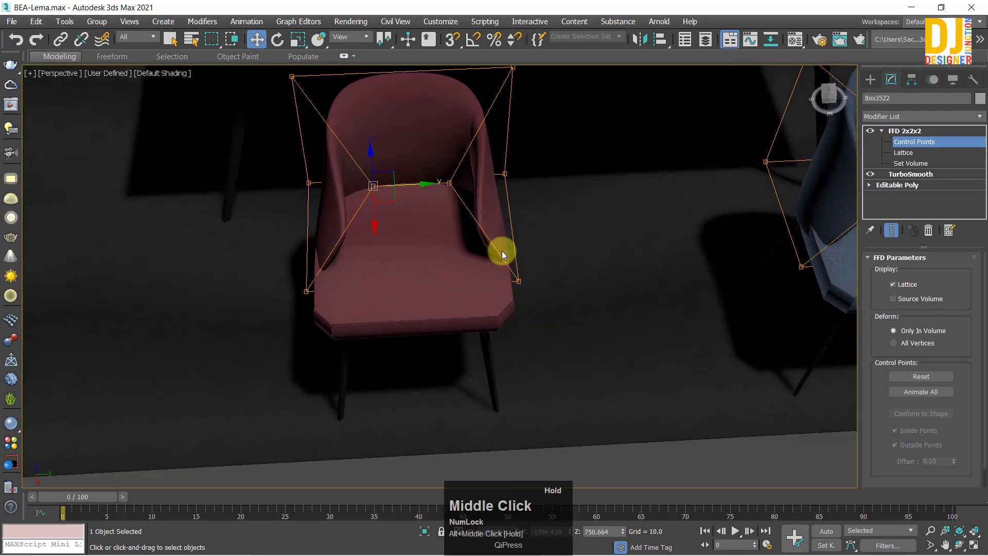
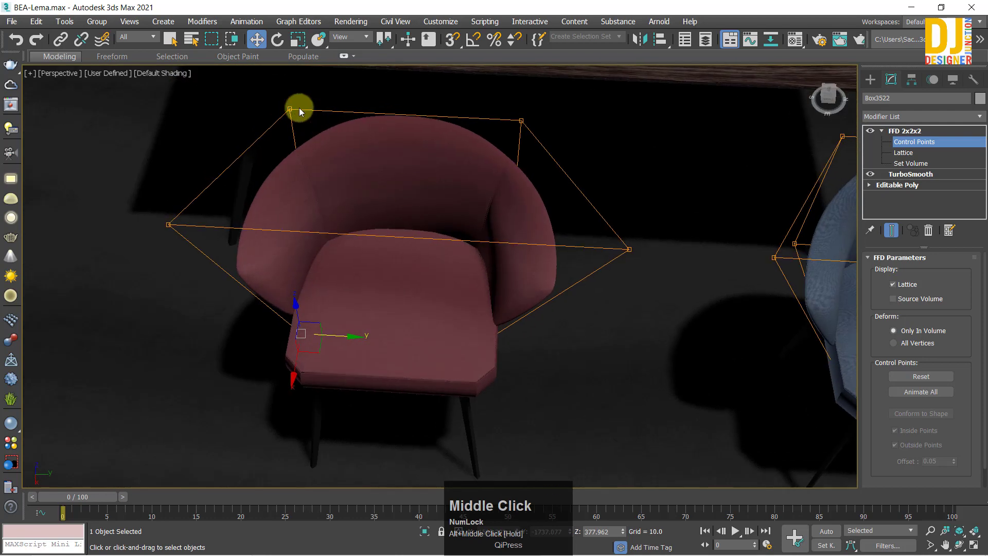
left_click_drag(295, 107, 575, 163)
Discard the red chair's FFD and reopen the Modifier List dropdown.
key("ctrl+z")
left_click_drag(443, 245, 899, 131)
left_click(900, 131)
scroll("down", 3)
middle_click(450, 207)
left_click_drag(440, 211, 935, 236)
Add an FFD 3x3x3 modifier to the red chair and enter its Control Points level.
left_click(935, 236)
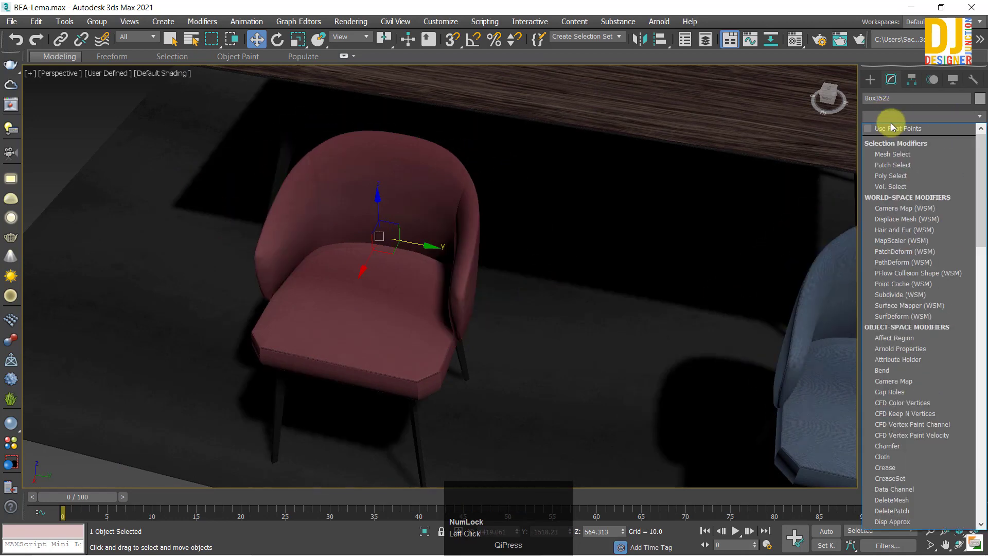
key("f")
left_click(888, 155)
left_click_drag(442, 272, 885, 135)
left_click(886, 135)
From the front, select the top side control points and pull the backrest sides outward.
left_click_drag(456, 235, 371, 144)
left_click_drag(372, 144, 557, 278)
middle_click(558, 279)
left_click(561, 305)
middle_click(467, 257)
middle_click(489, 262)
left_click_drag(521, 158, 391, 207)
middle_click(391, 208)
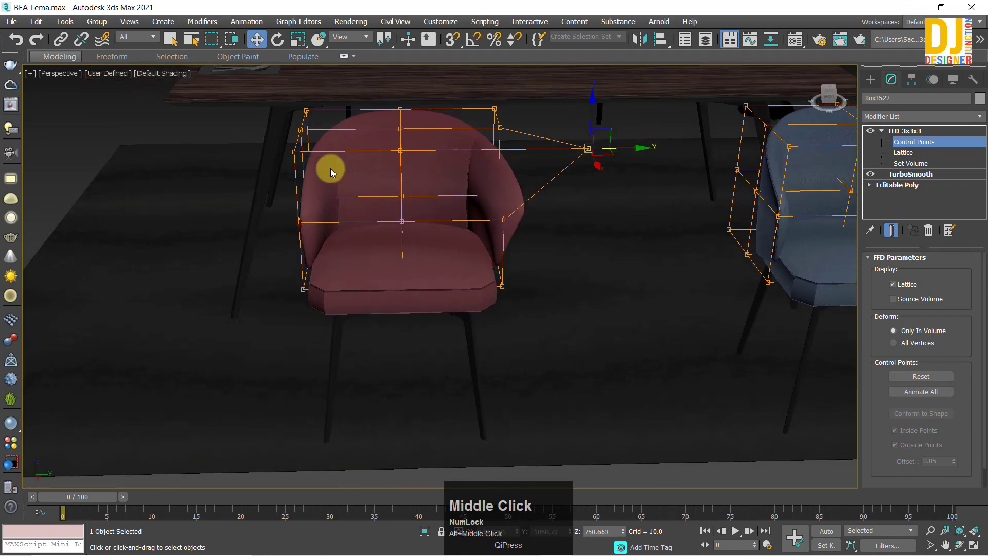
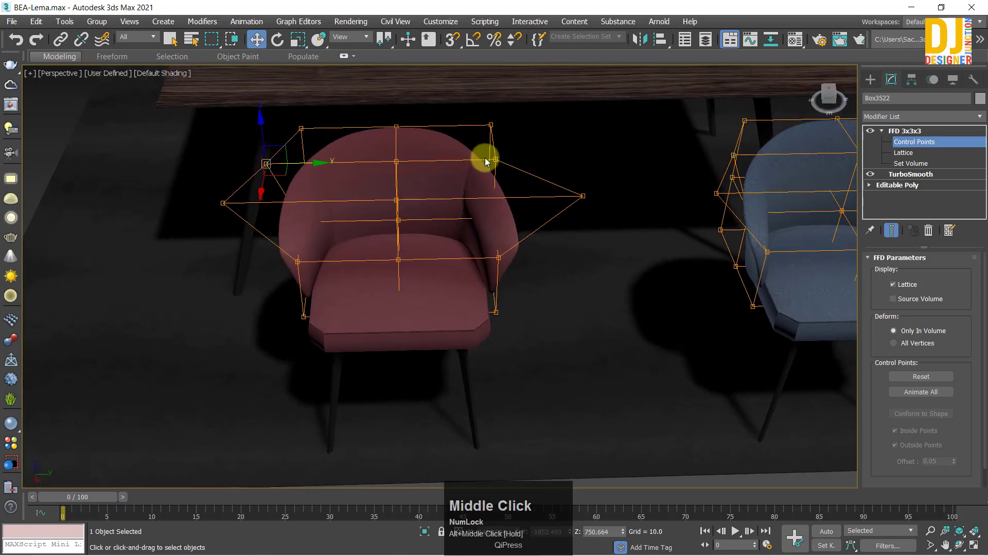
left_click_drag(494, 156, 456, 188)
key("ctrl+z")
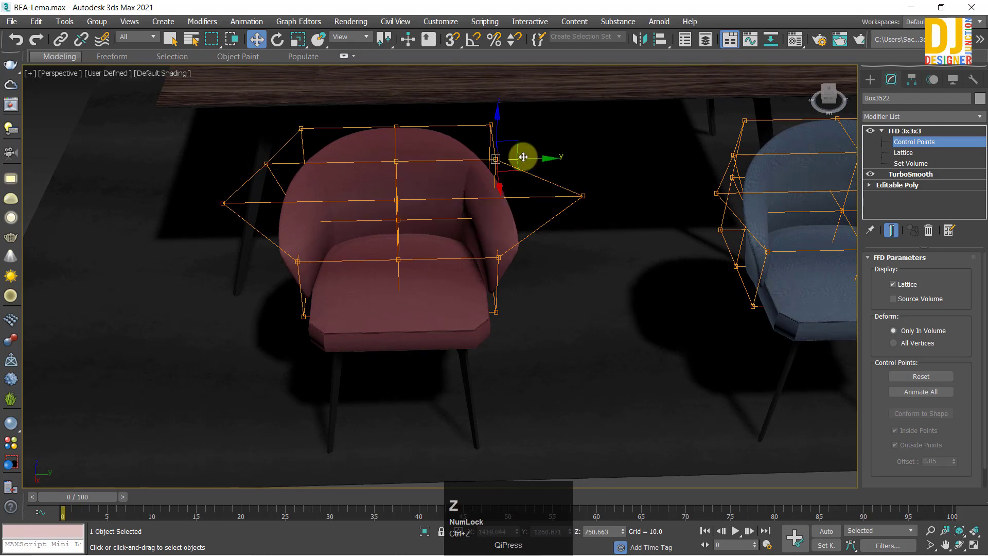
Move individual side control points outward to widen the top of the backrest.
left_click(531, 156)
left_click_drag(541, 209, 585, 156)
left_click(585, 156)
left_click_drag(517, 190, 486, 251)
left_click(486, 251)
middle_click(515, 235)
left_click(531, 252)
middle_click(535, 314)
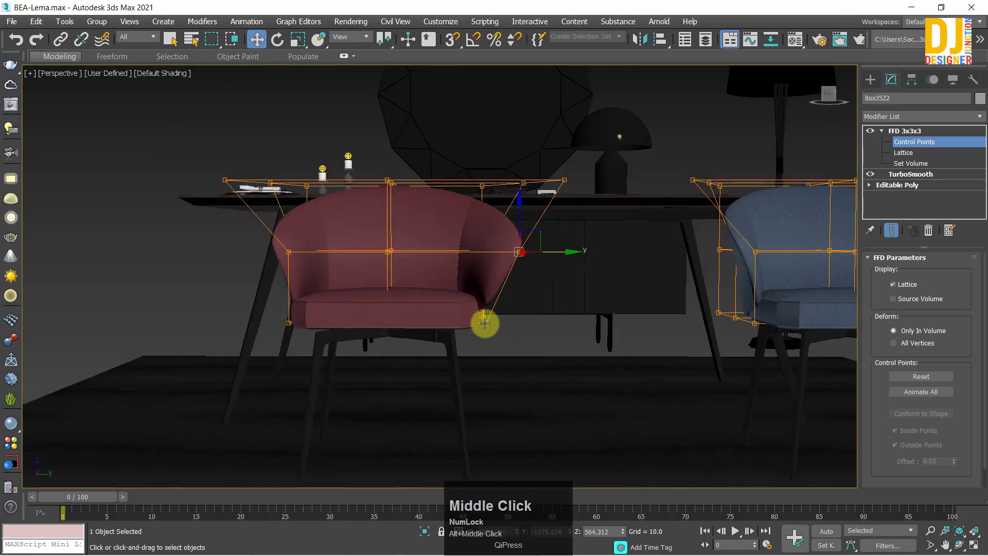
middle_click(492, 341)
Try and undo a lower-side tweak, refine a side point, and check the chair from the side.
left_click(488, 311)
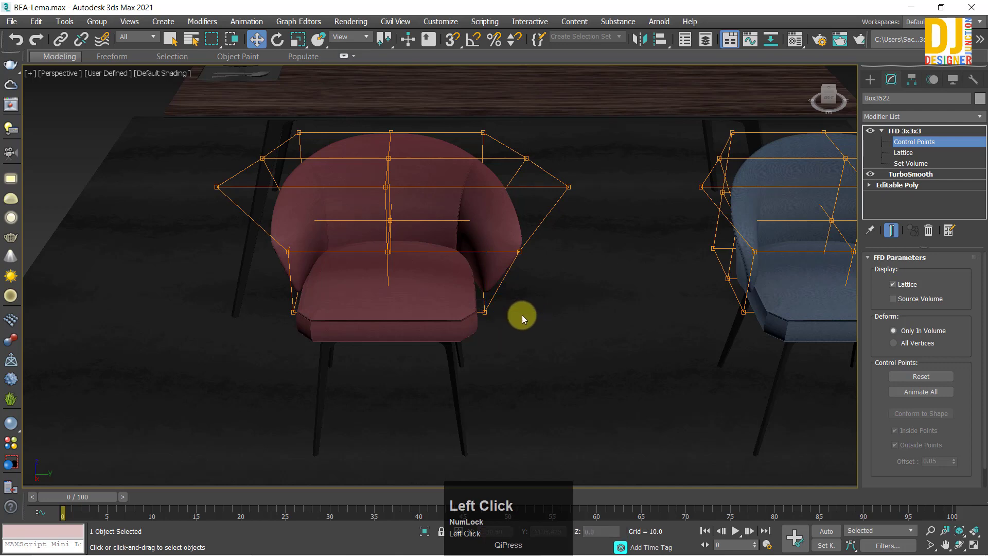
key("ctrl+z")
left_click_drag(518, 313, 295, 313)
key("ctrl+z")
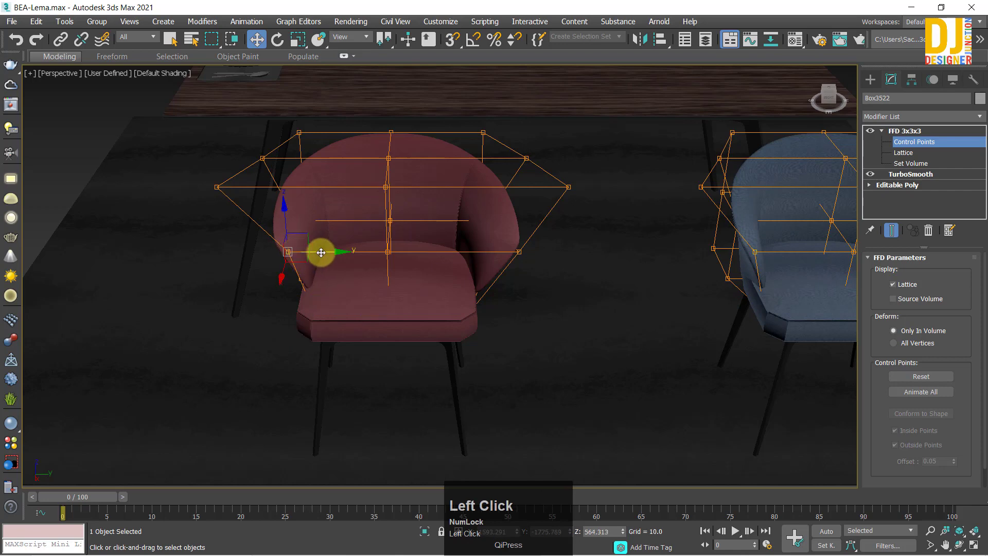
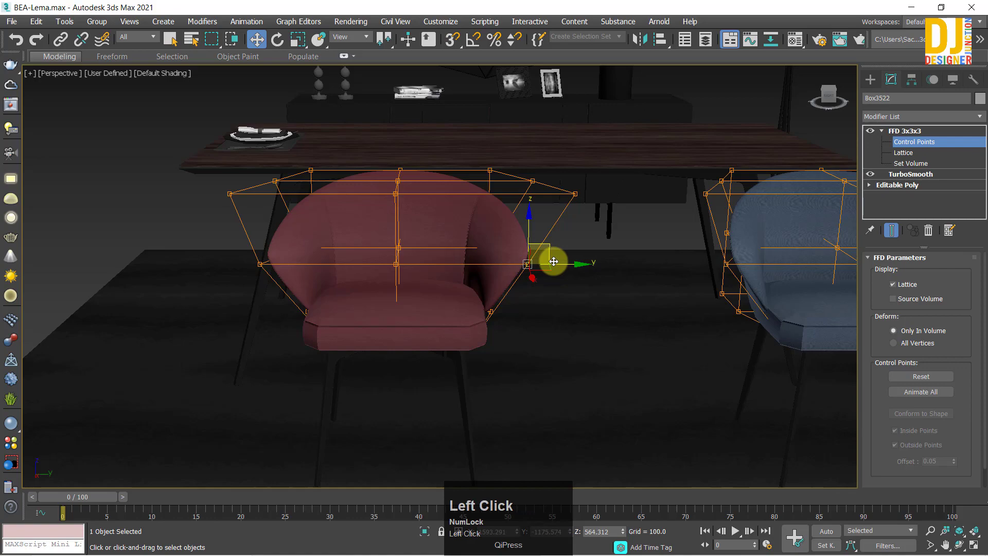
left_click_drag(563, 279, 390, 164)
left_click(391, 163)
middle_click(412, 221)
left_click_drag(396, 150, 399, 210)
middle_click(399, 210)
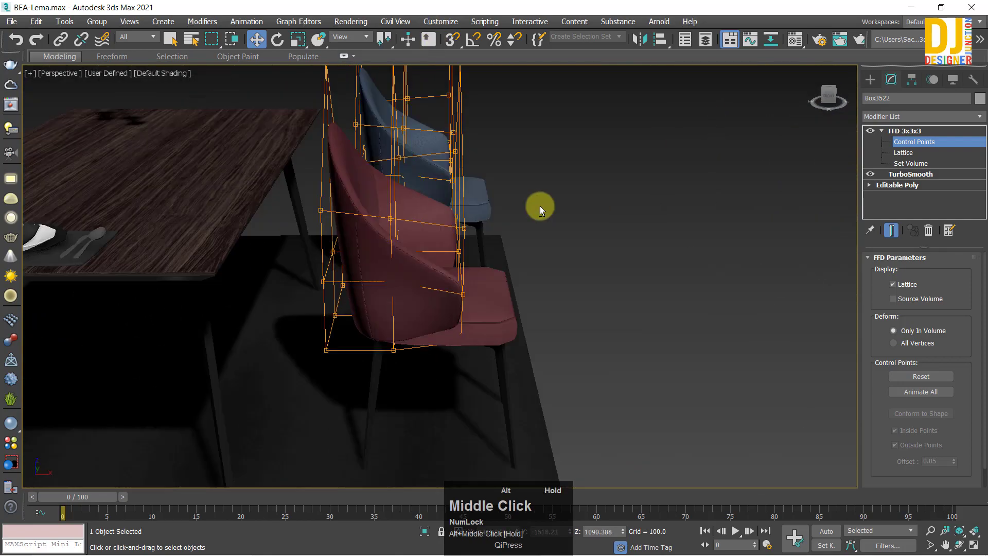
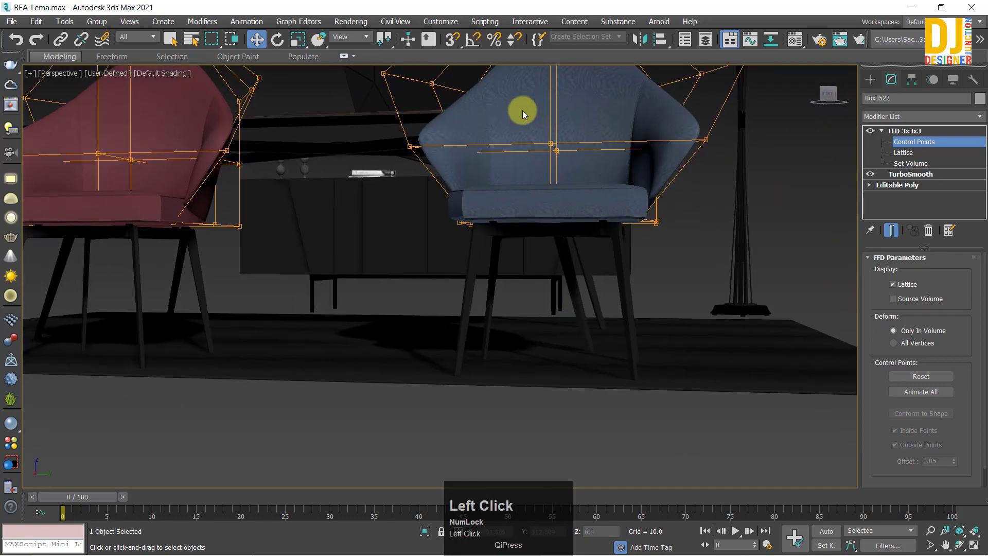
Deselect, reselect the red chair and remove its flared FFD 3x3x3 shaping.
scroll("down", 3)
middle_click(524, 198)
left_click(902, 135)
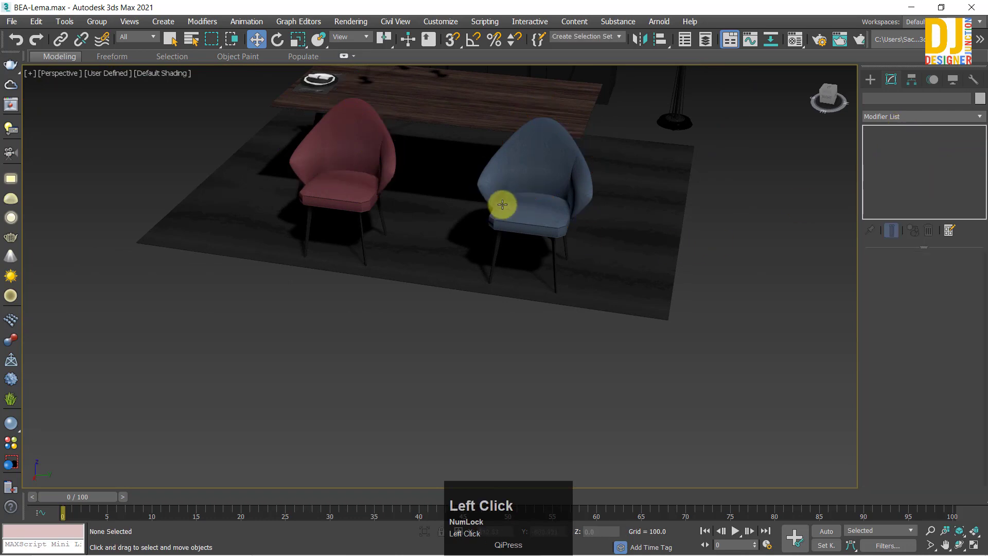
scroll("up", 3)
middle_click(540, 199)
left_click(628, 212)
key("ctrl+z")
left_click(551, 198)
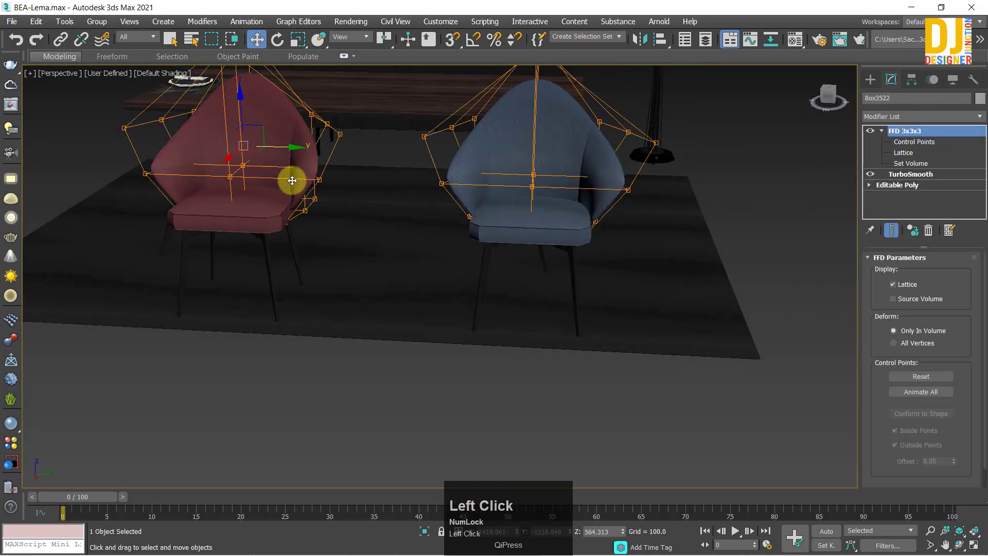
Inspect the chairs from several angles, then bring up the modifier list for the red chair.
middle_click(332, 155)
scroll("up", 3)
middle_click(673, 212)
left_click(597, 191)
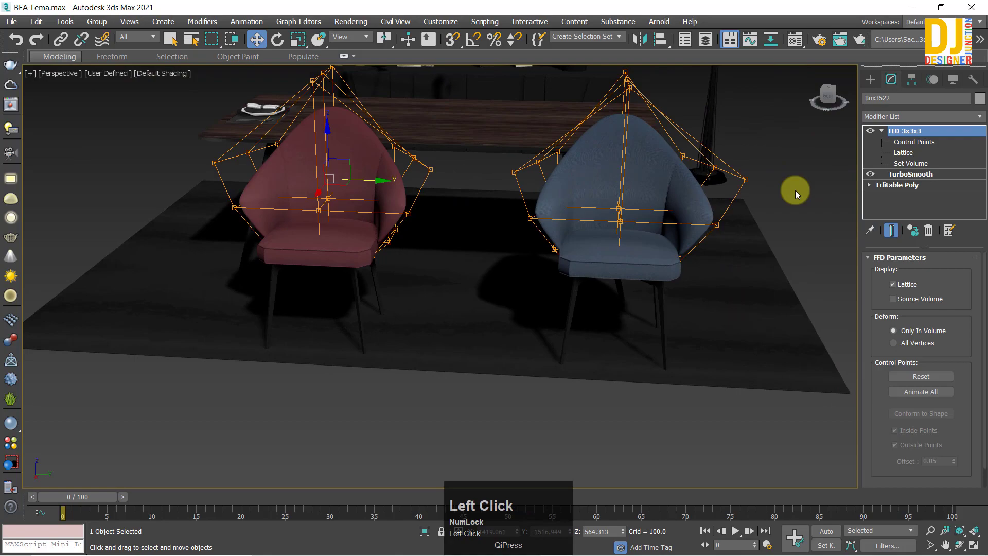
middle_click(146, 218)
scroll("up", 3)
middle_click(323, 214)
scroll("up", 3)
middle_click(396, 230)
scroll("down", 3)
middle_click(208, 239)
scroll("up", 3)
left_click_drag(429, 257, 320, 298)
scroll("down", 3)
middle_click(334, 288)
scroll("up", 3)
middle_click(285, 295)
scroll("up", 3)
left_click(935, 235)
Add an FFD 4x4x4 lattice to the red chair and frame the view on it.
key("f")
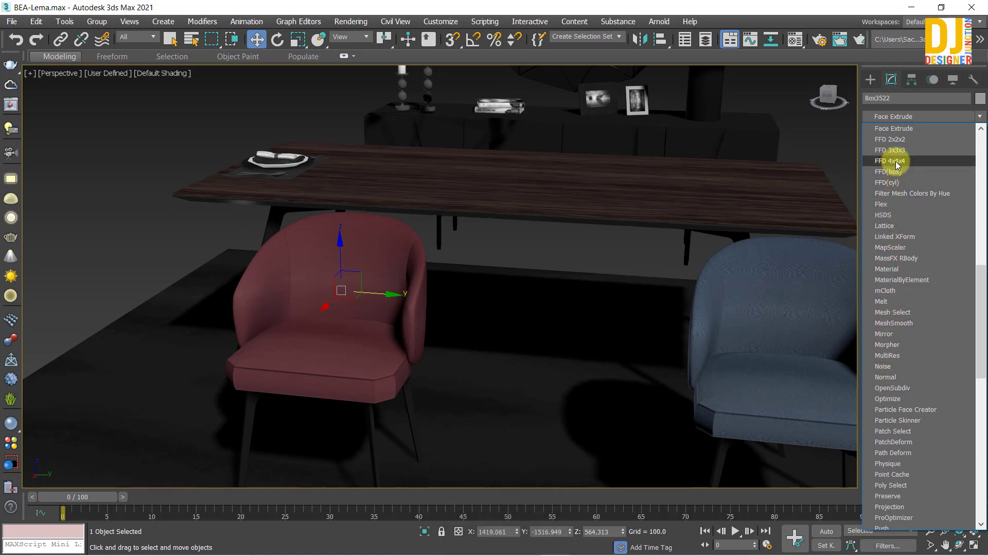
left_click(899, 163)
key("z")
middle_click(456, 296)
middle_click(431, 292)
scroll("down", 3)
middle_click(420, 281)
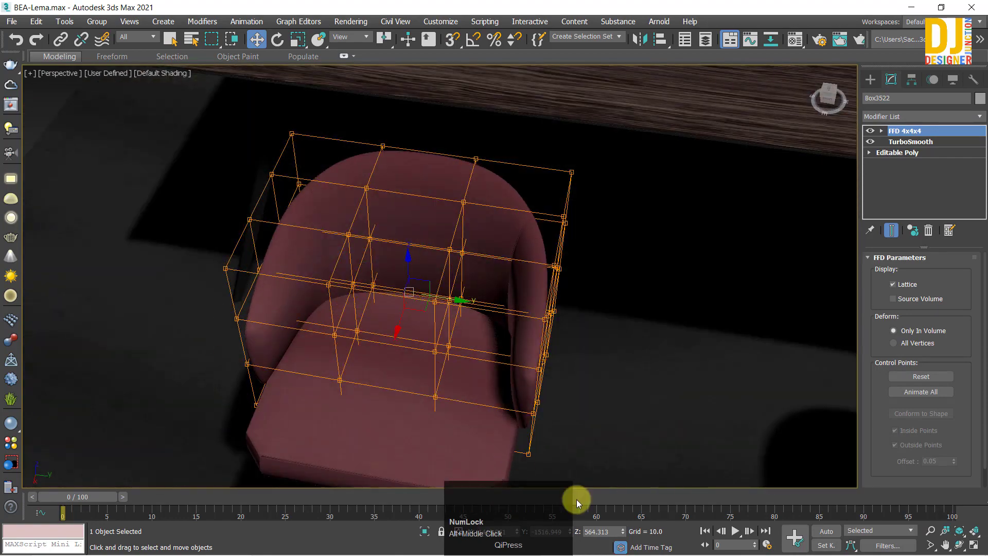
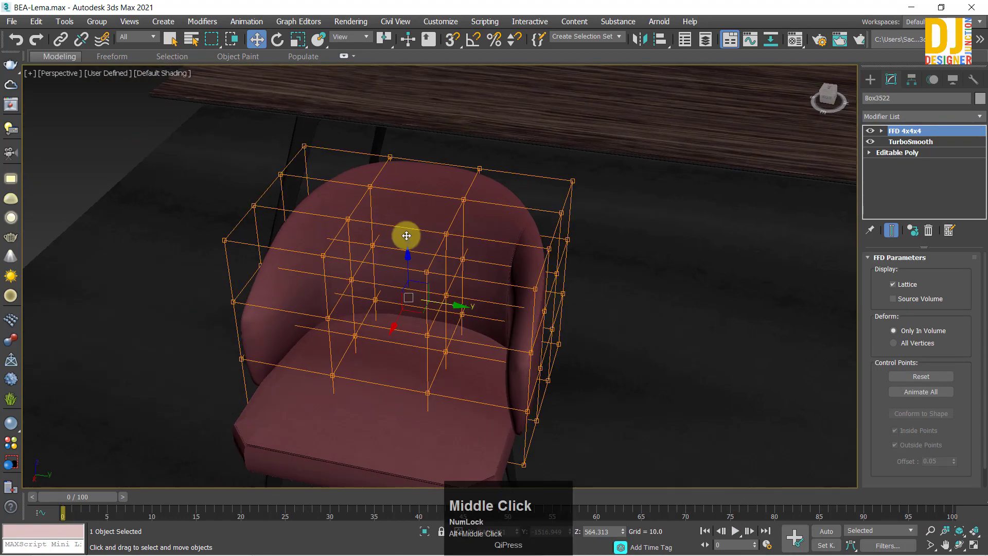
left_click_drag(479, 250, 523, 260)
scroll("up", 3)
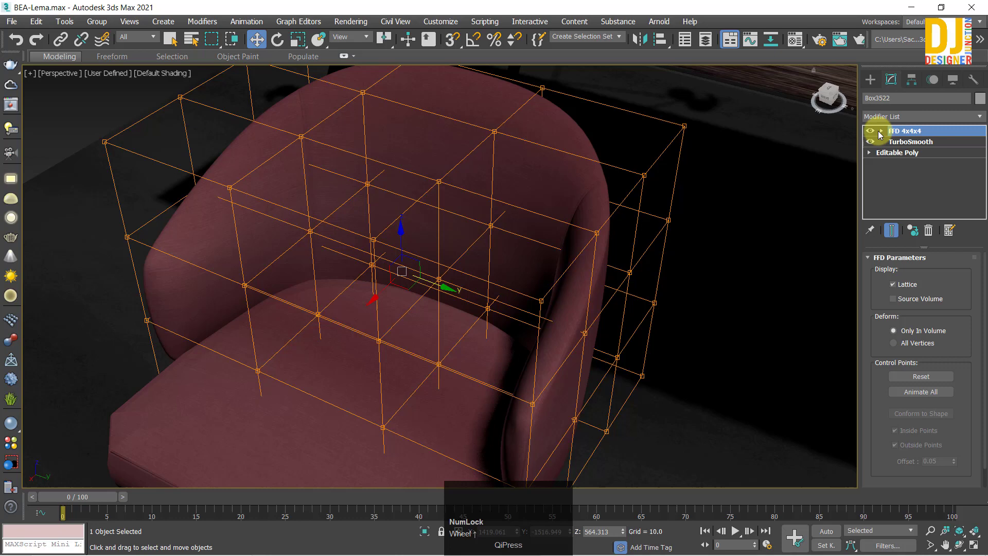
Enter the lattice Control Points level and try selecting a top control point.
left_click(882, 135)
scroll("down", 3)
middle_click(447, 200)
middle_click(455, 186)
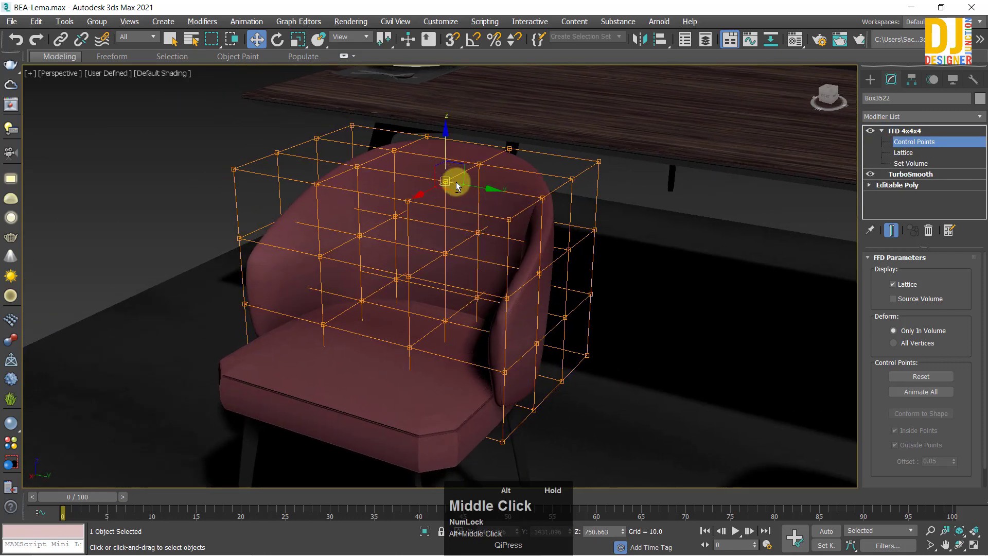
left_click(447, 145)
scroll("up", 3)
middle_click(378, 147)
key("ctrl+z")
Pick the right-side backrest control points while moving the view toward that side.
middle_click(548, 198)
scroll("down", 3)
middle_click(604, 259)
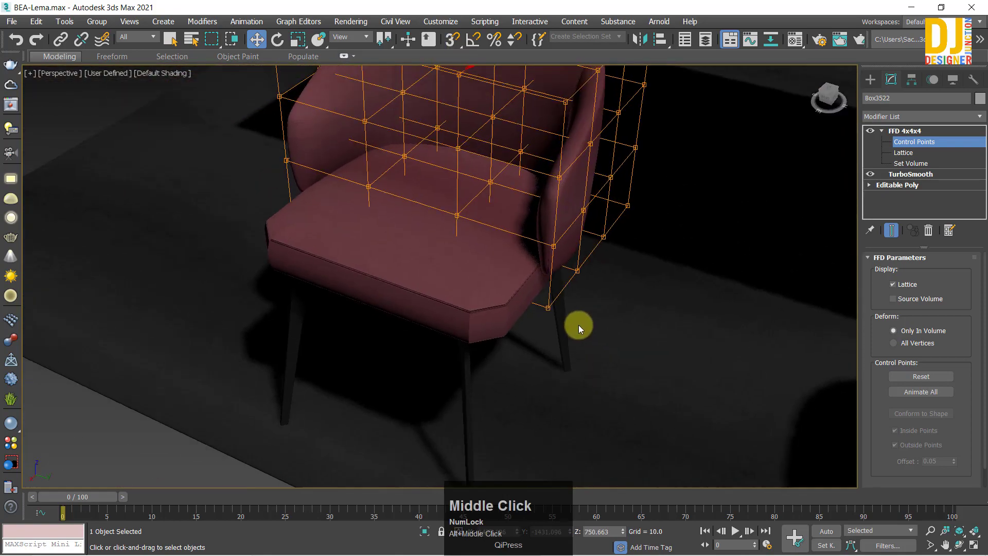
left_click(549, 313)
middle_click(573, 319)
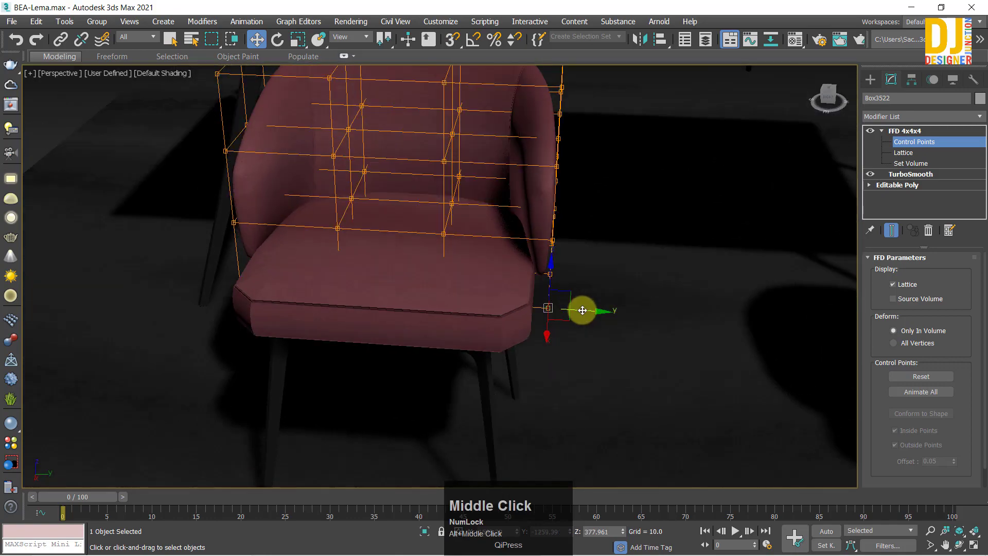
middle_click(578, 255)
left_click(540, 250)
middle_click(576, 254)
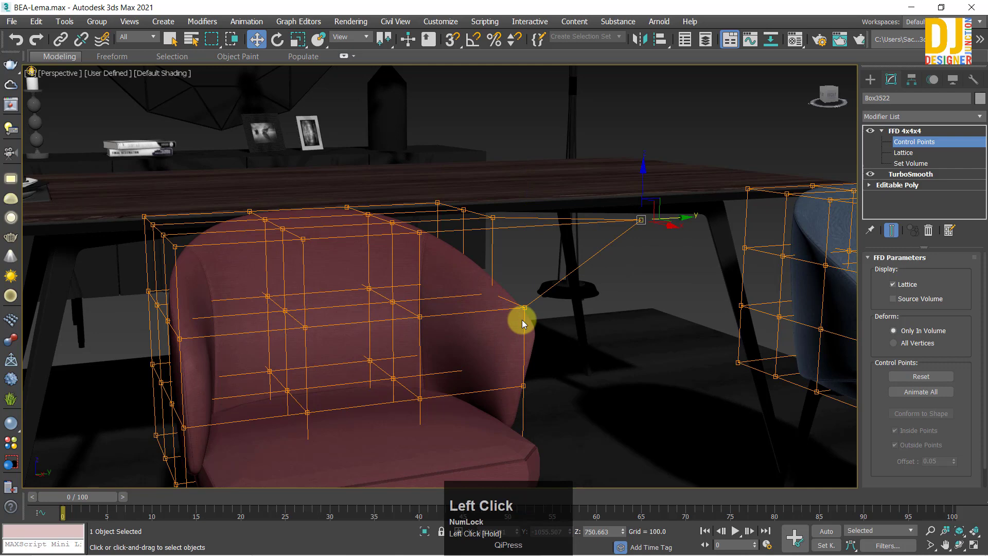
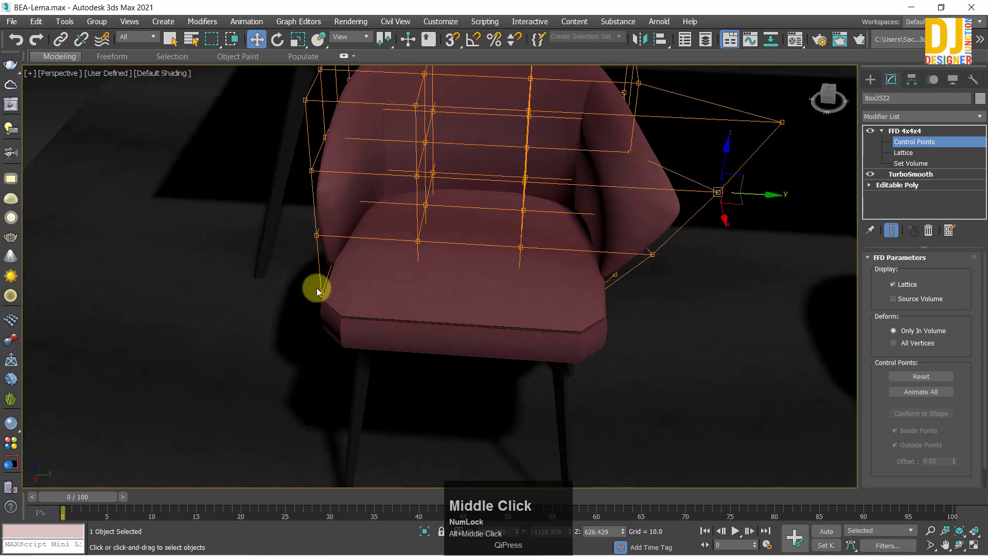
Select the left-side backrest lattice points and pull them outward to spread that side.
left_click(318, 309)
middle_click(356, 270)
left_click(305, 295)
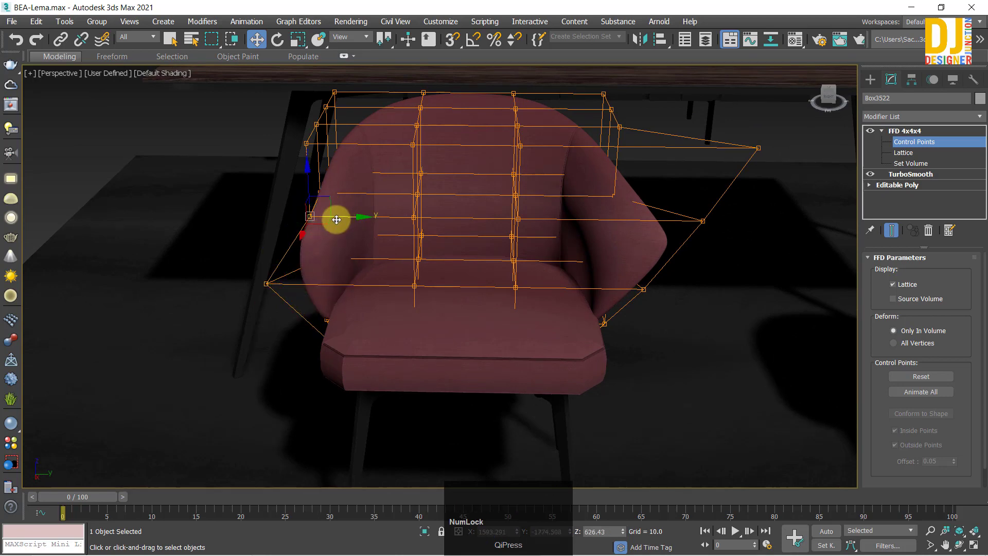
left_click_drag(280, 239, 456, 280)
left_click_drag(455, 279, 438, 316)
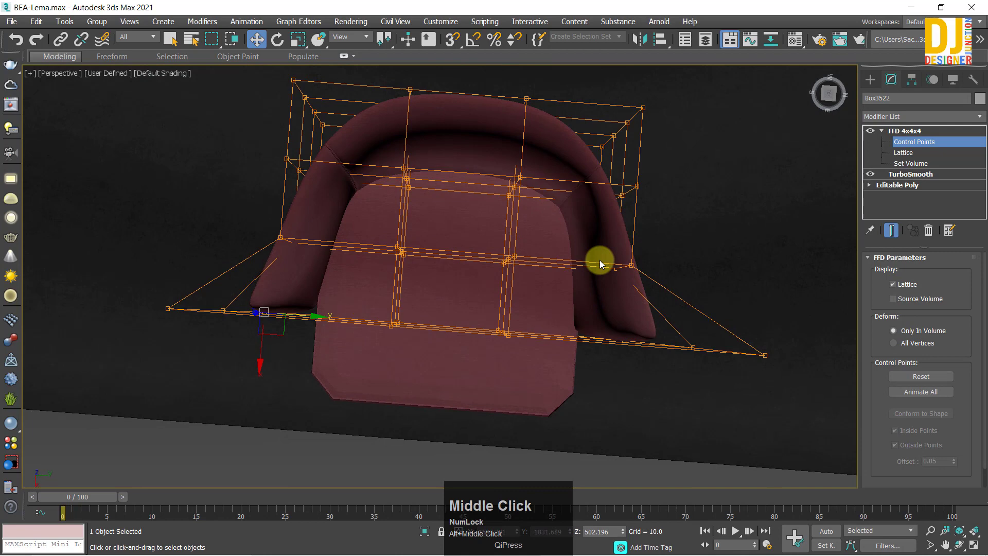
Maximize and orbit the viewport, ending in the top wireframe view to check the backrest.
key("alt+w")
key("z")
left_click_drag(463, 178, 646, 367)
key("alt+w")
middle_click(593, 316)
key("alt+w")
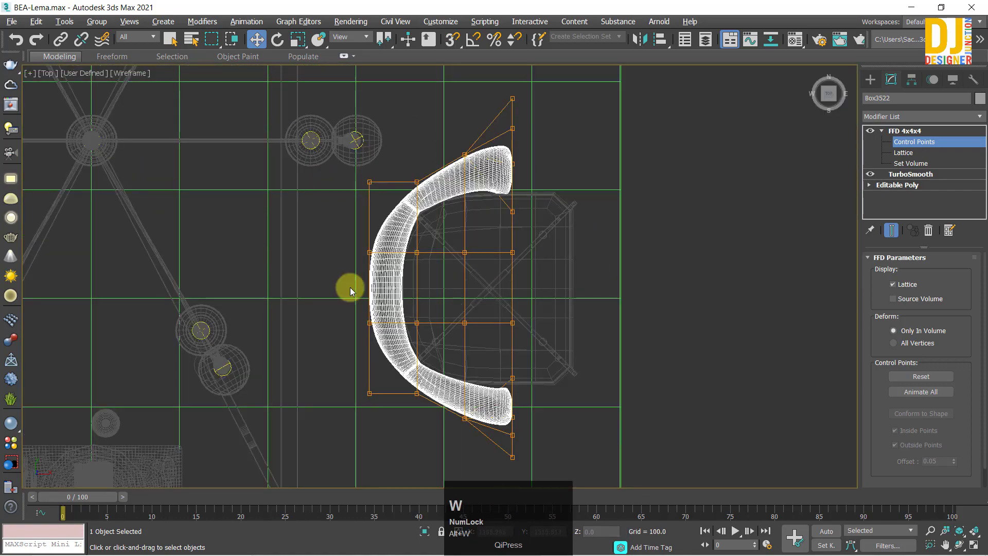
In the top view, select the middle backrest curve points and reshape the curve.
left_click_drag(359, 251, 424, 298)
key("ctrl+z")
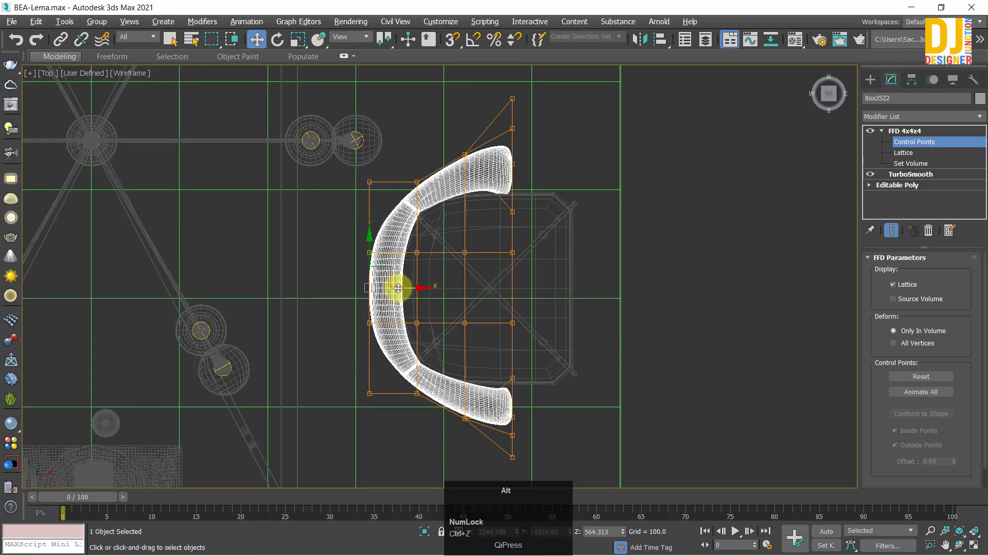
key("alt+w")
left_click_drag(531, 330, 399, 133)
left_click(399, 134)
scroll("down", 3)
middle_click(437, 218)
left_click_drag(399, 180, 365, 215)
middle_click(365, 215)
Select the top middle control points and raise the middle of the backrest on Z.
left_click_drag(346, 182, 626, 143)
key("ctrl+z")
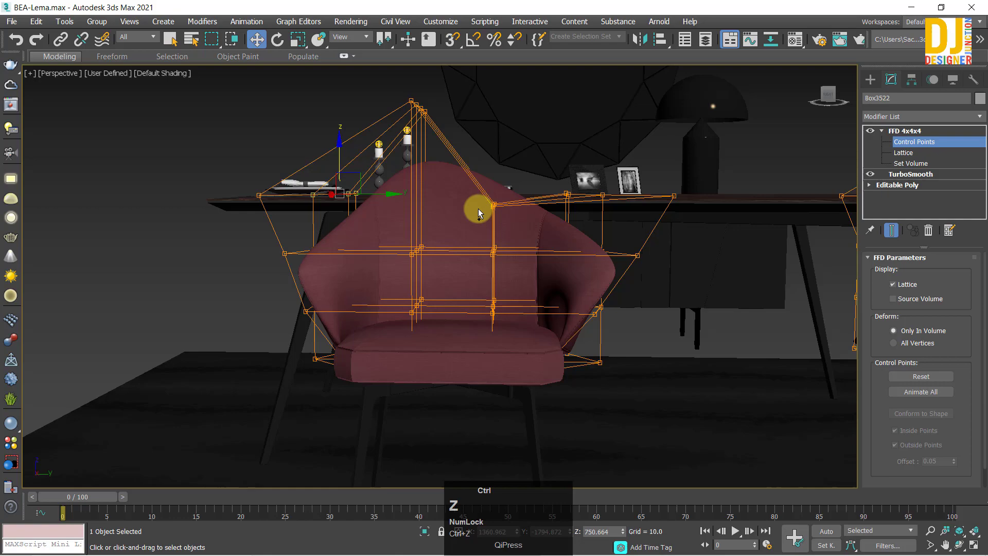
left_click_drag(415, 143, 506, 101)
left_click_drag(505, 205, 397, 233)
key("alt+w")
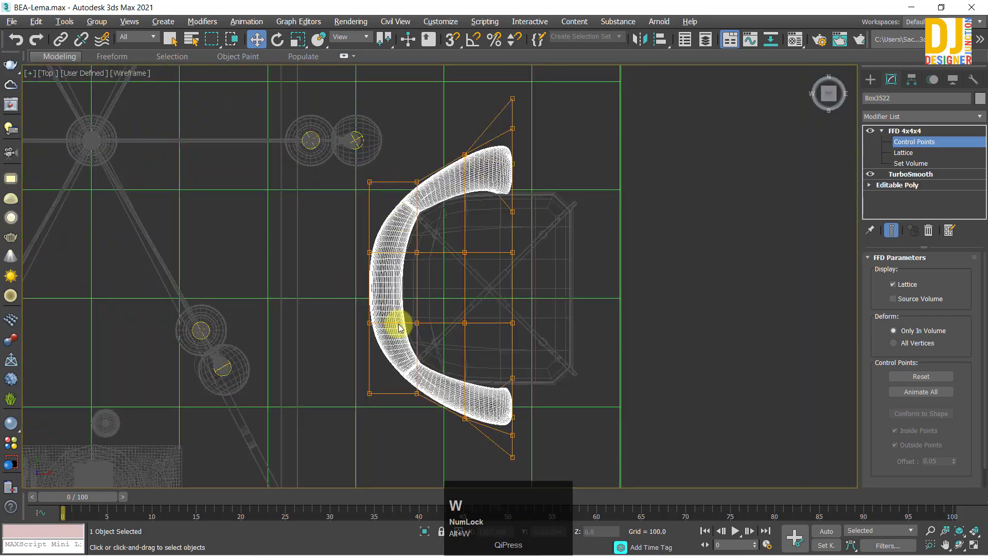
key("alt+w")
Back in the top view, pick two curve control points and move them to refine the curve.
middle_click(488, 264)
scroll("up", 3)
middle_click(451, 238)
left_click(367, 295)
left_click(486, 230)
scroll("down", 3)
middle_click(468, 271)
left_click_drag(479, 266, 477, 295)
left_click_drag(477, 295, 358, 276)
double_click(359, 276)
middle_click(422, 280)
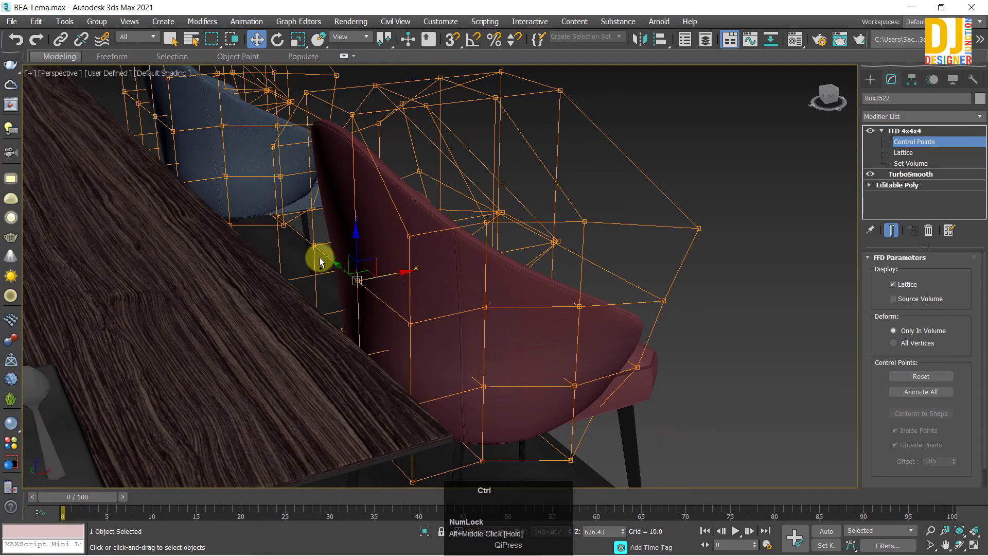
From the side, select the lower back lattice points and shift them to bulge the backrest profile.
left_click(317, 244)
middle_click(384, 285)
left_click_drag(362, 258, 359, 318)
left_click_drag(359, 318, 360, 368)
left_click(348, 351)
double_click(327, 345)
middle_click(378, 349)
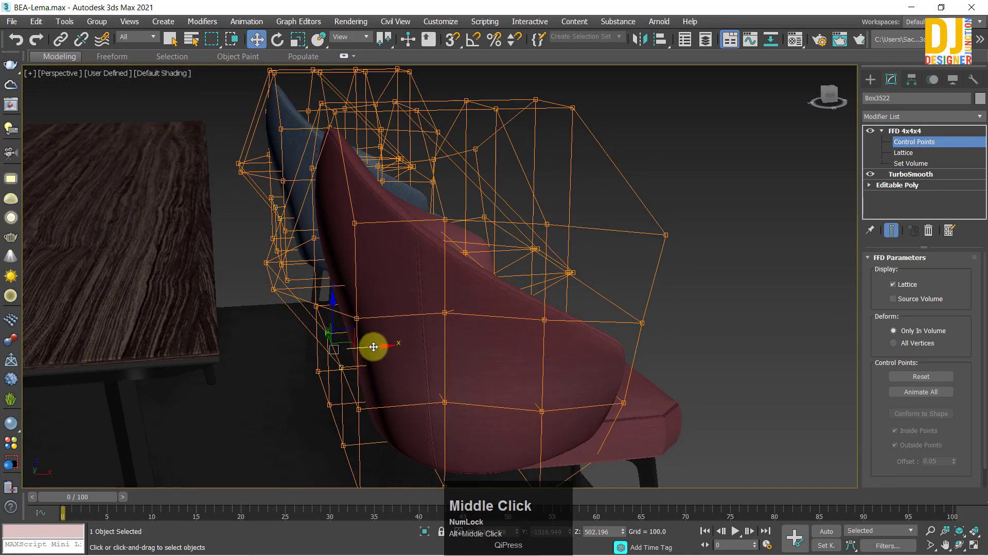
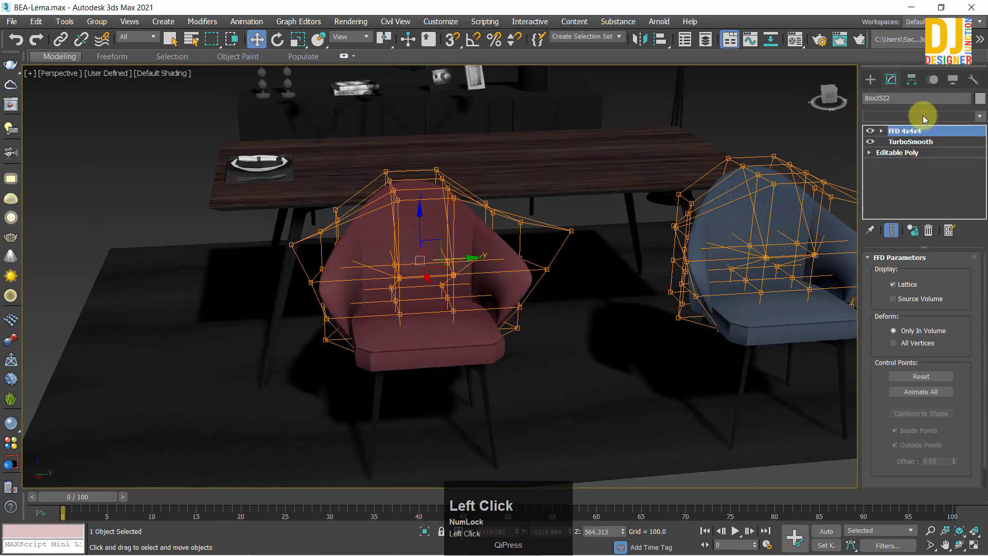
Select the floor lamp group, frame it with Z, and bring up its modifier list.
scroll("down", 3)
key("z")
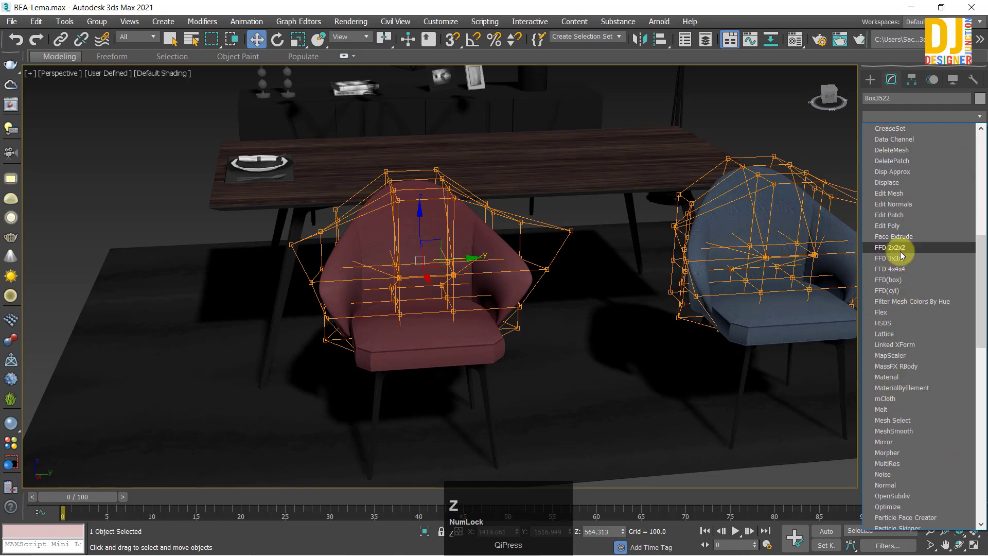
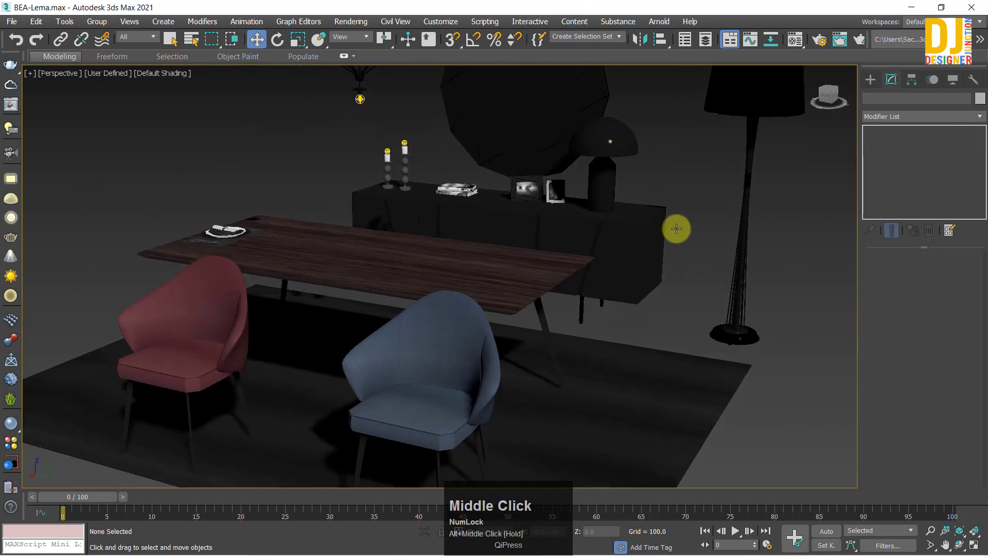
left_click(766, 212)
key("z")
middle_click(660, 242)
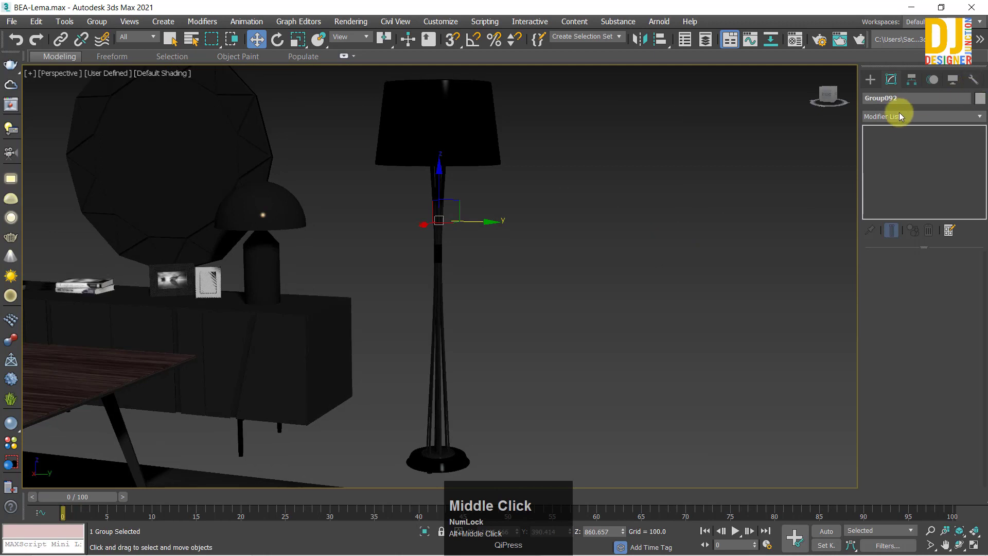
left_click(901, 121)
Try an FFD 2x2x2 lattice on the floor lamp, then remove it again.
key("f")
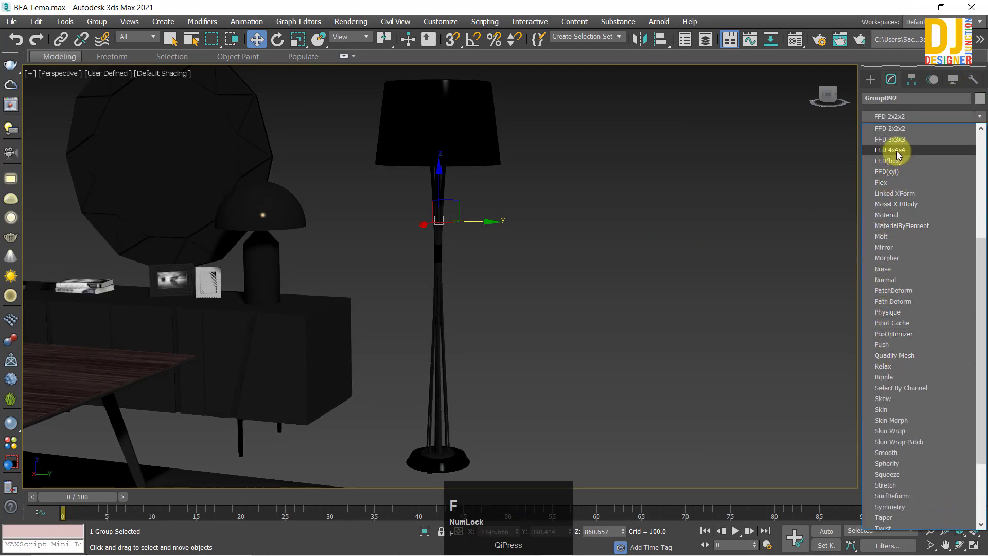
left_click(910, 136)
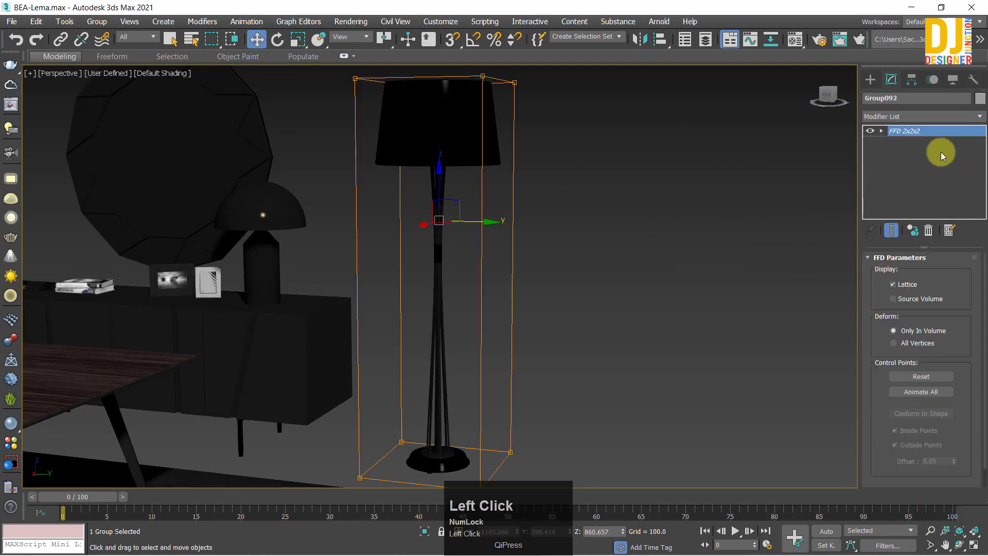
scroll("down", 3)
left_click(385, 132)
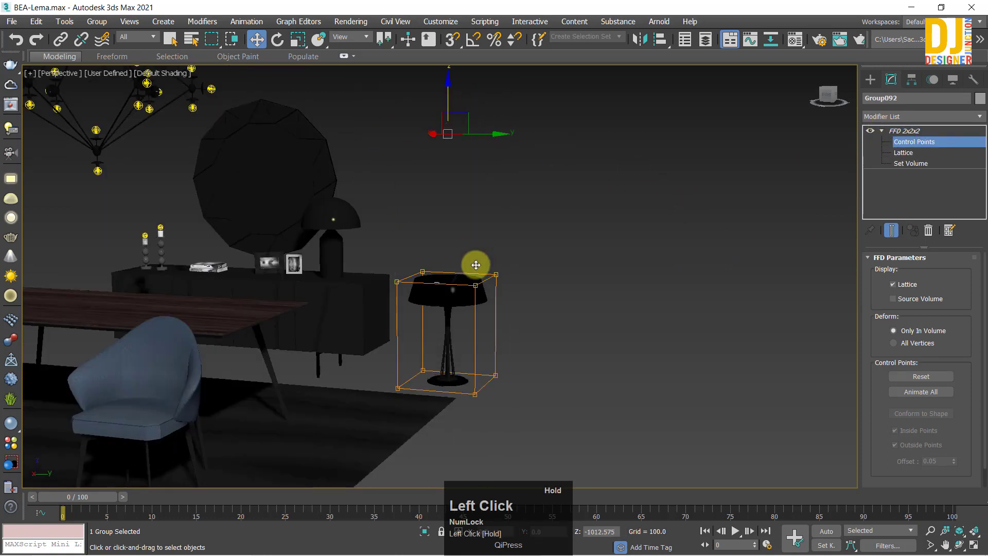
key("ctrl+z")
left_click(929, 232)
Add an FFD 4x4x4 lattice to the floor lamp from the Modifier List.
left_click(900, 119)
key("f")
left_click(907, 156)
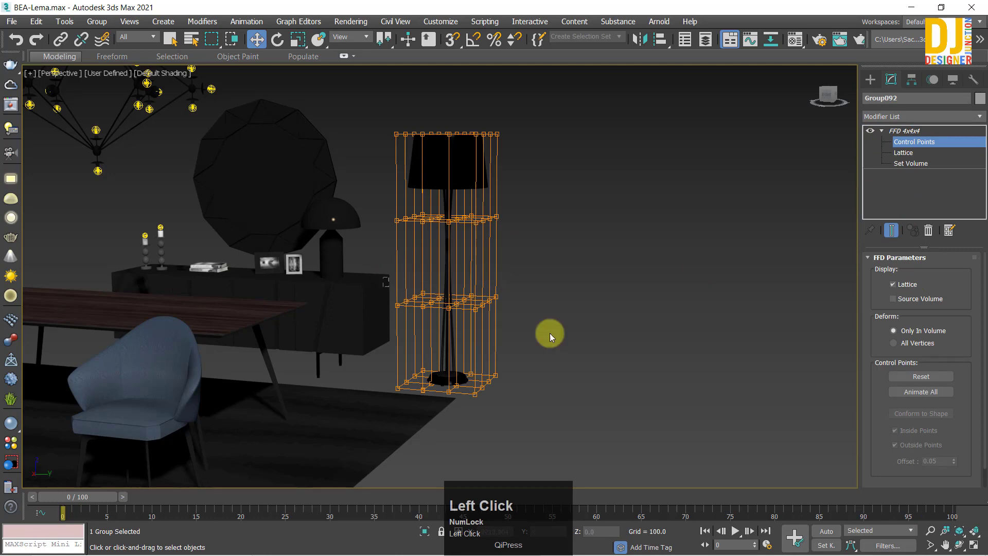
middle_click(502, 321)
Shift middle rows of lattice points sideways to bend the lamp stand into a zigzag.
left_click_drag(491, 301, 412, 304)
scroll("up", 3)
left_click_drag(425, 306, 404, 163)
left_click_drag(404, 163, 548, 202)
scroll("down", 3)
middle_click(517, 191)
key("ctrl+z")
scroll("up", 3)
middle_click(532, 249)
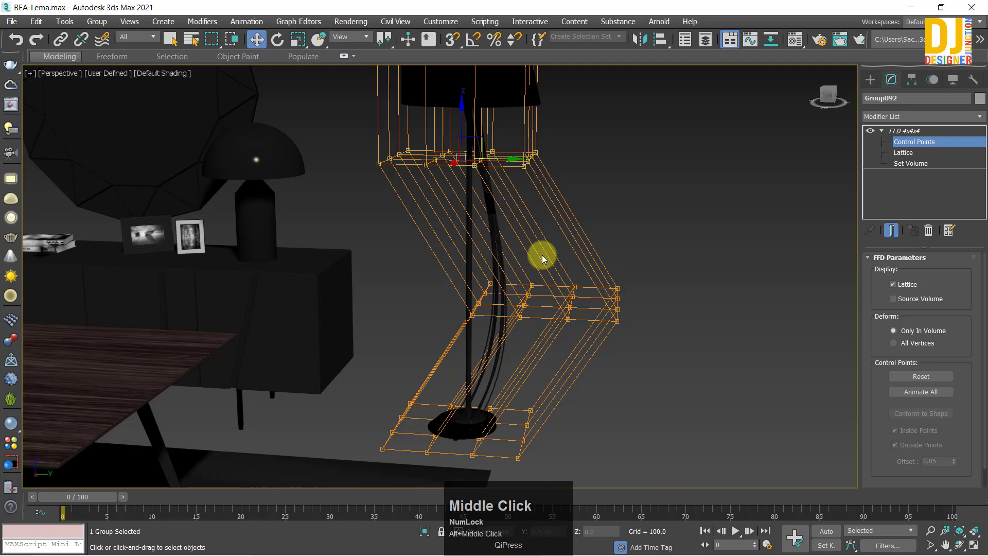
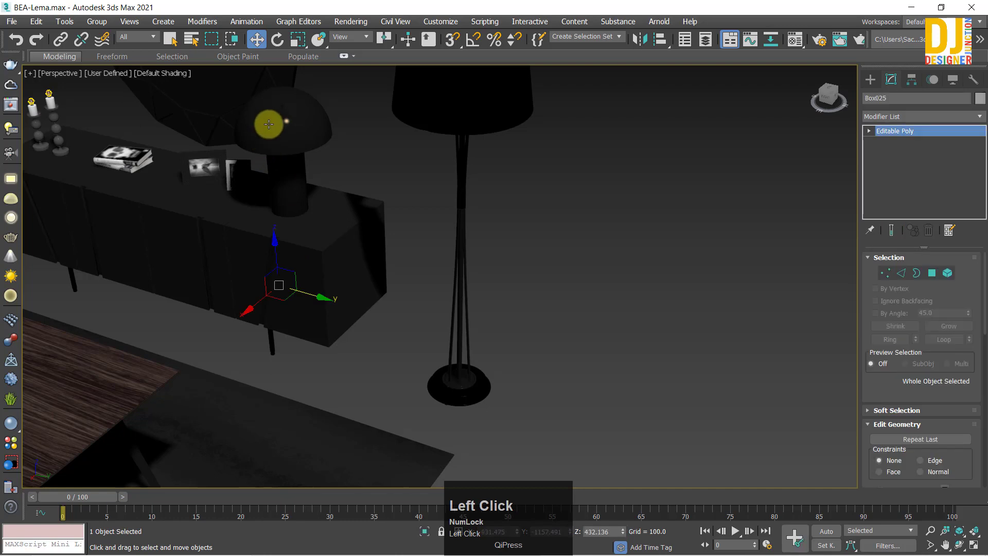
Move to the sideboard and select the table lamp's base, Cylinder008.
key("z")
middle_click(312, 183)
scroll("down", 3)
left_click(378, 165)
key("ctrl+z")
left_click(373, 337)
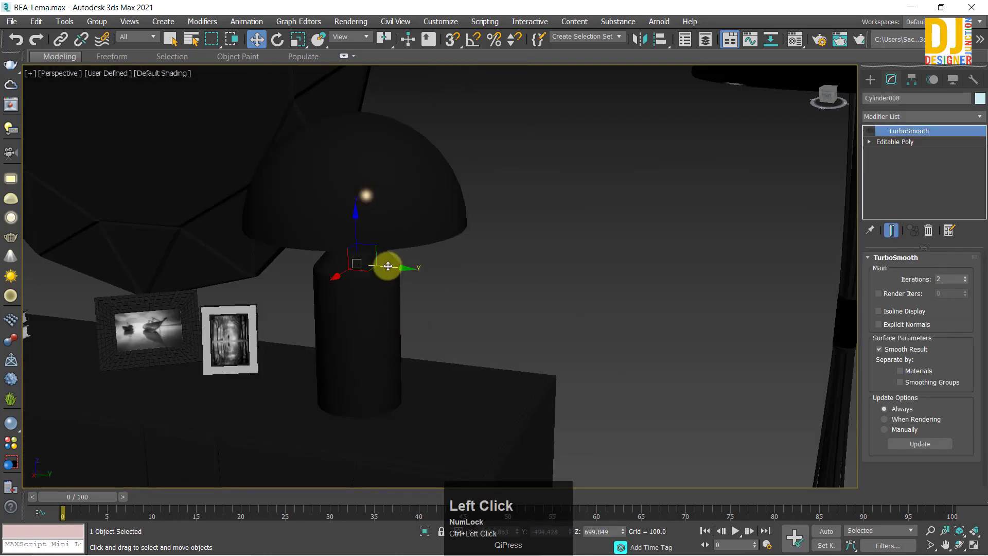
key("ctrl+z")
Apply FFD 3x3x3 to the base, flare its bottom points outward, then deselect.
left_click(909, 120)
key("f")
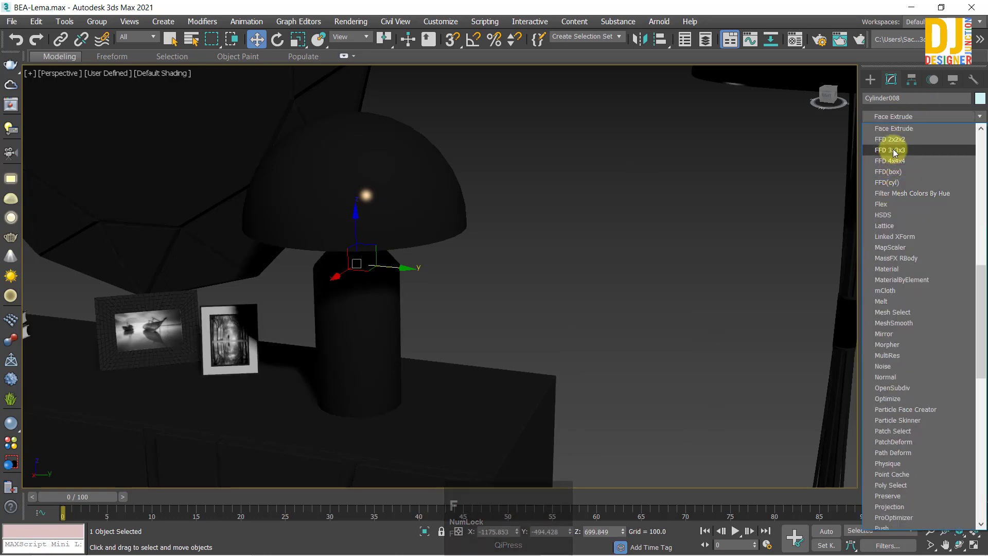
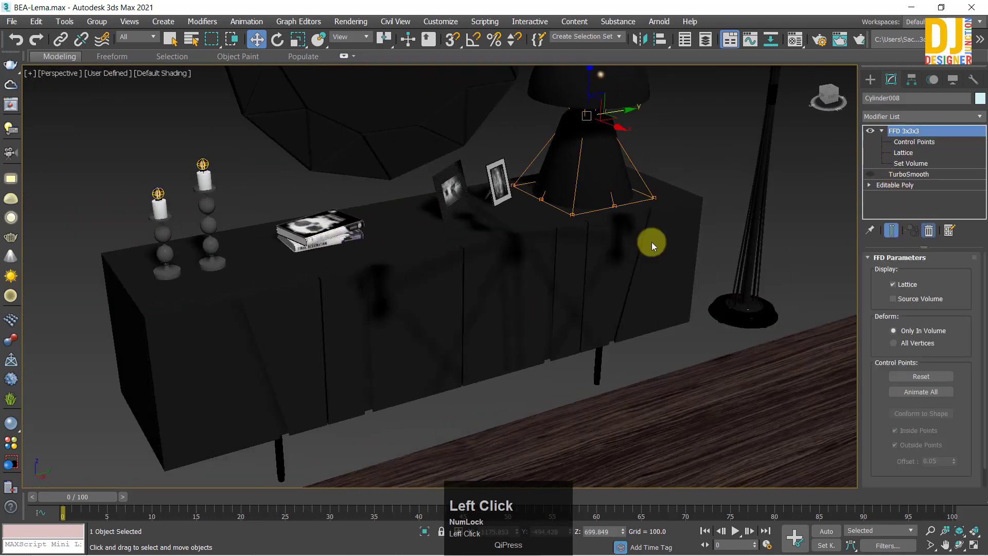
middle_click(451, 212)
left_click(225, 182)
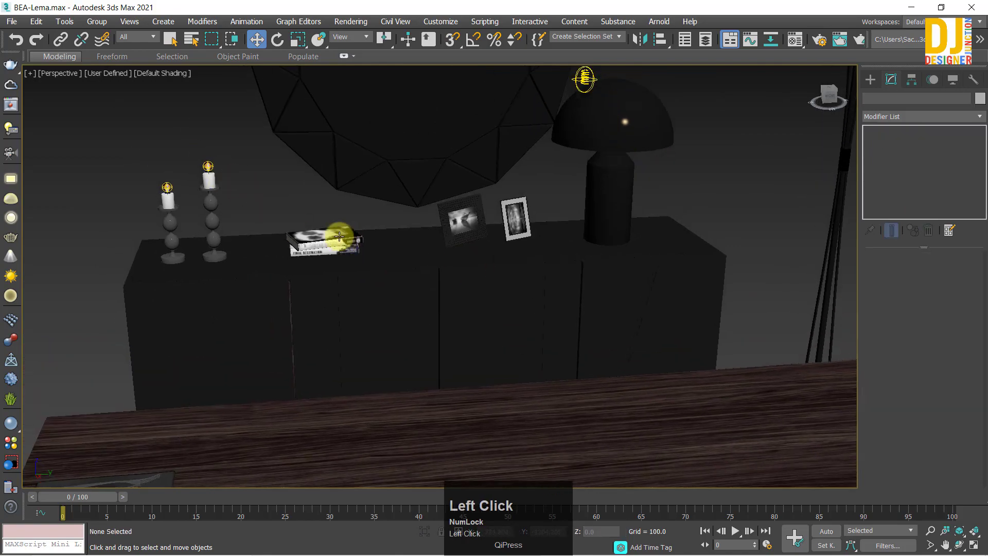
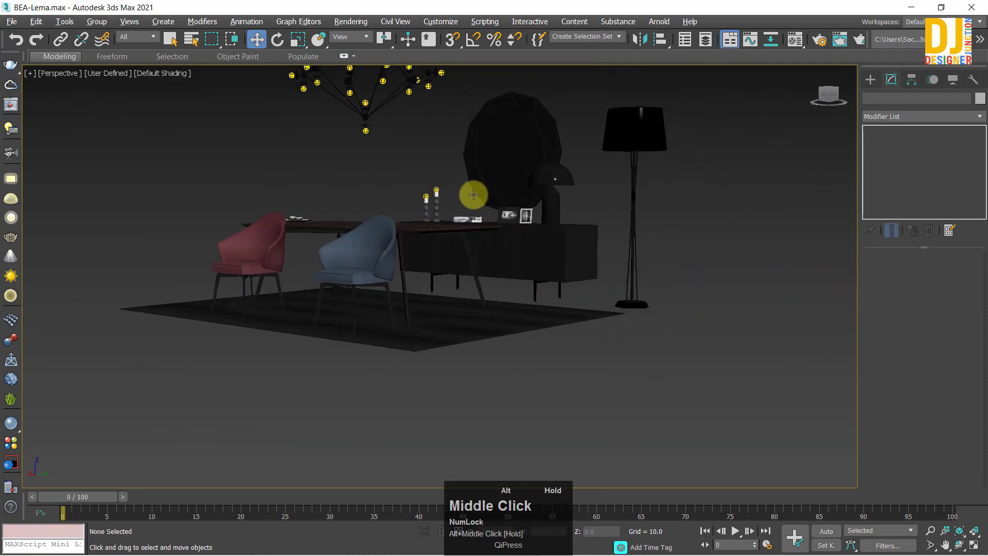
Zoom out over the dining scene and bring the chairs closer into view.
left_click(335, 294)
key("z")
middle_click(429, 302)
scroll("down", 3)
middle_click(434, 240)
left_click(693, 288)
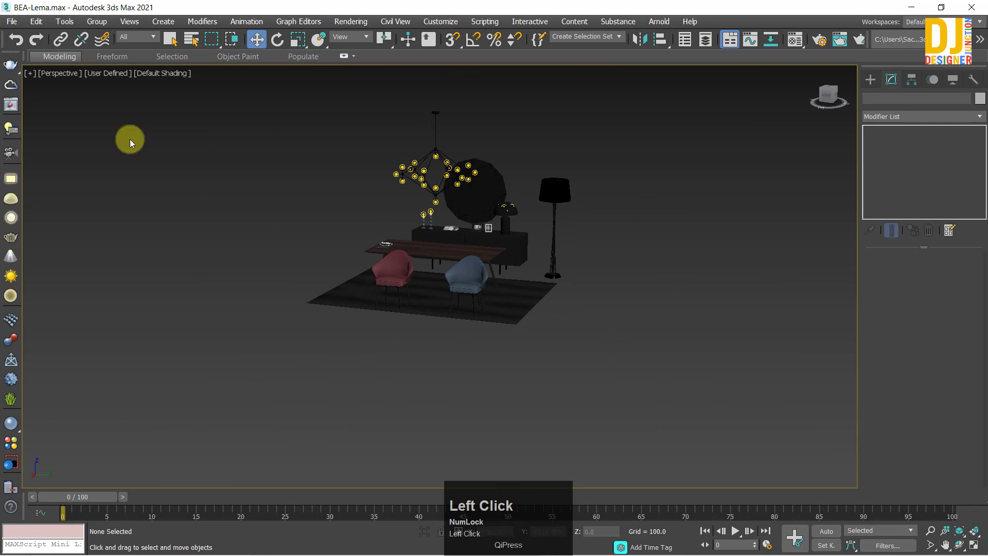
scroll("up", 3)
middle_click(478, 331)
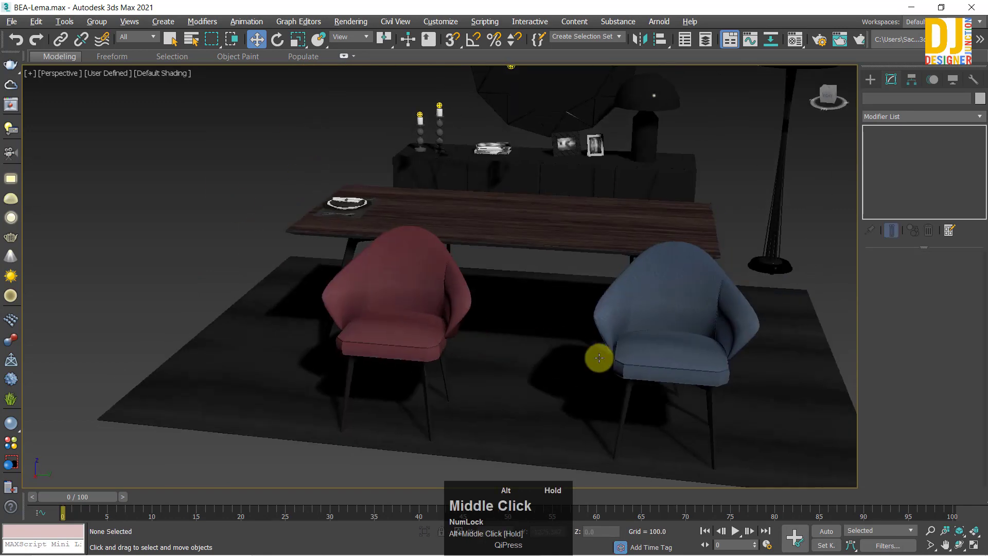
left_click(415, 333)
key("z")
left_click(470, 279)
key("ctrl+z")
Orbit in on the red chair, select its seat cushion Box3521 and frame it.
scroll("down", 3)
middle_click(475, 285)
left_click_drag(380, 326, 405, 362)
left_click(406, 363)
left_click_drag(447, 387, 413, 259)
scroll("down", 3)
left_click_drag(422, 274, 407, 300)
scroll("up", 3)
middle_click(406, 300)
left_click(323, 345)
key("z")
left_click(912, 122)
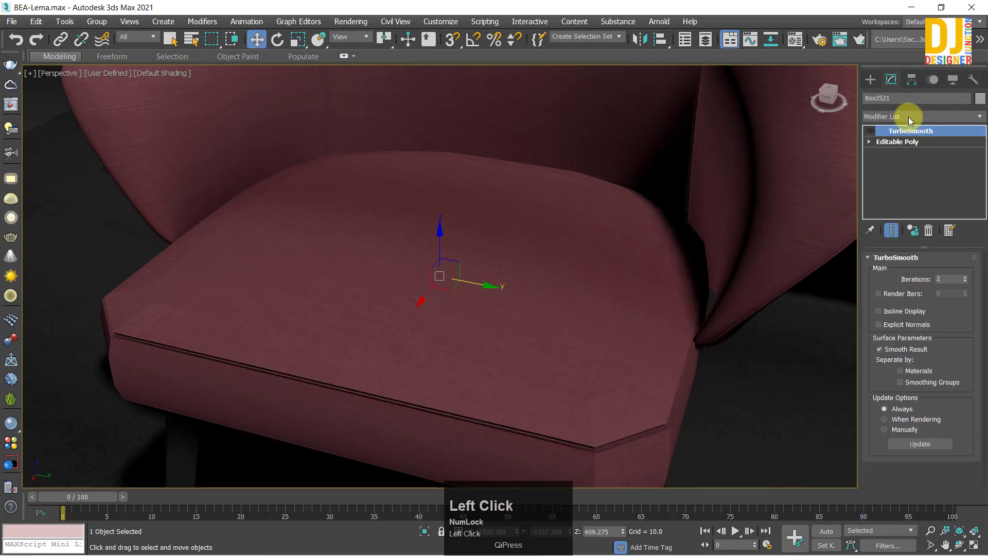
Add an FFD 4x4x4 lattice to the cushion and face it from the front.
key("f")
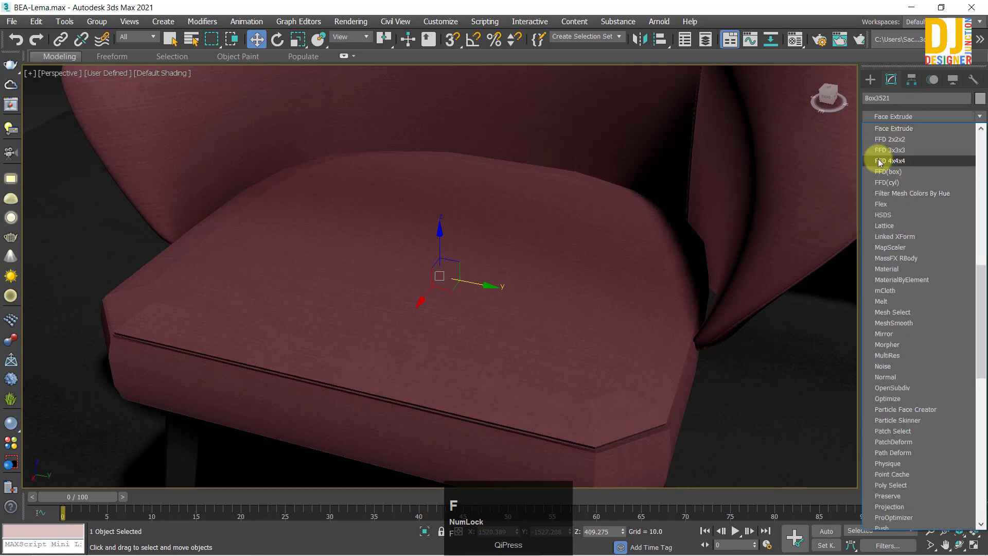
left_click(882, 163)
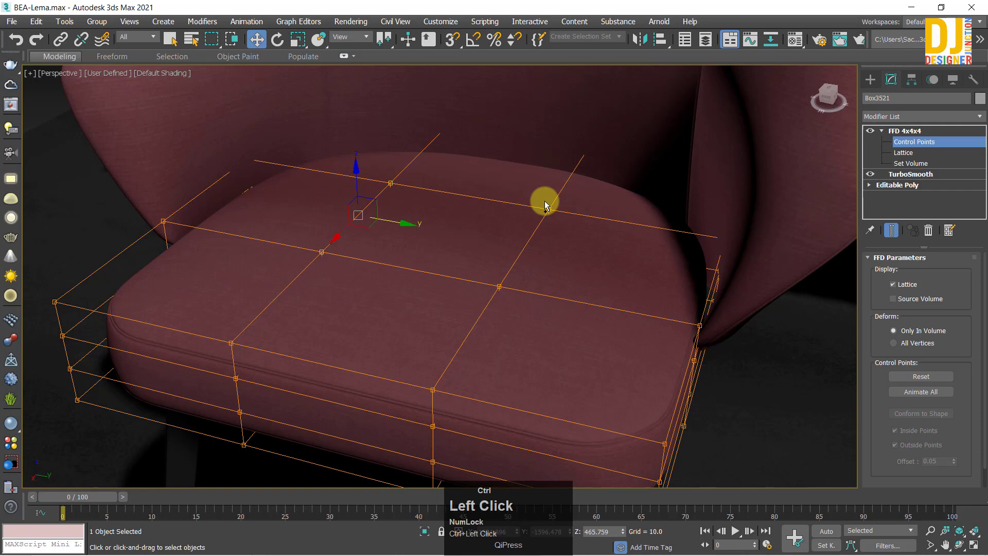
scroll("down", 3)
middle_click(414, 261)
left_click_drag(436, 214, 466, 244)
middle_click(466, 243)
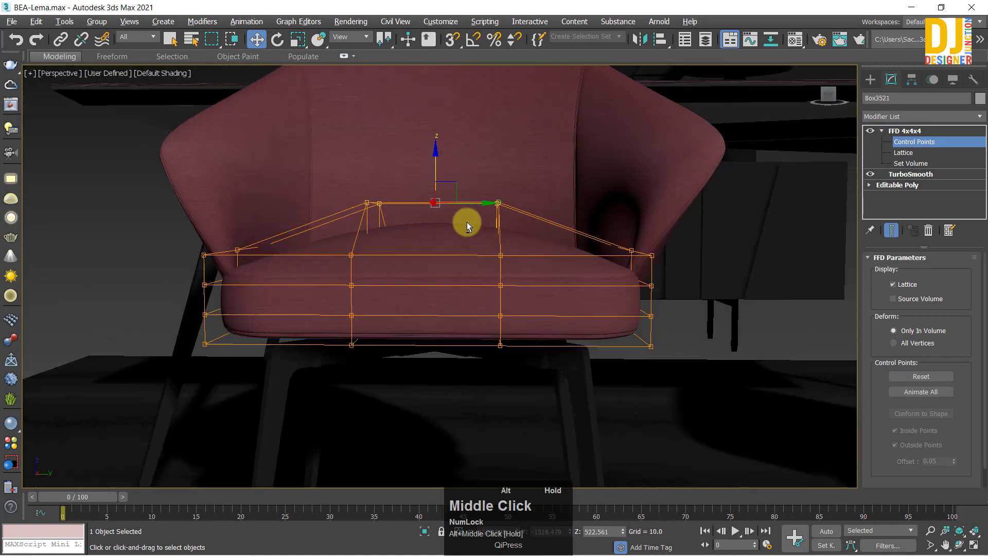
Raise the top middle control points to dome the cushion's top.
left_click(435, 168)
left_click_drag(436, 174, 440, 217)
scroll("down", 3)
middle_click(439, 233)
left_click(910, 137)
scroll("up", 3)
middle_click(454, 299)
scroll("down", 3)
middle_click(482, 278)
scroll("up", 3)
Move further top and edge control points to refine the cushion's curve.
left_click(467, 267)
scroll("up", 3)
left_click_drag(405, 301, 913, 147)
left_click(913, 146)
left_click(745, 210)
left_click_drag(702, 190, 697, 205)
scroll("down", 3)
middle_click(674, 206)
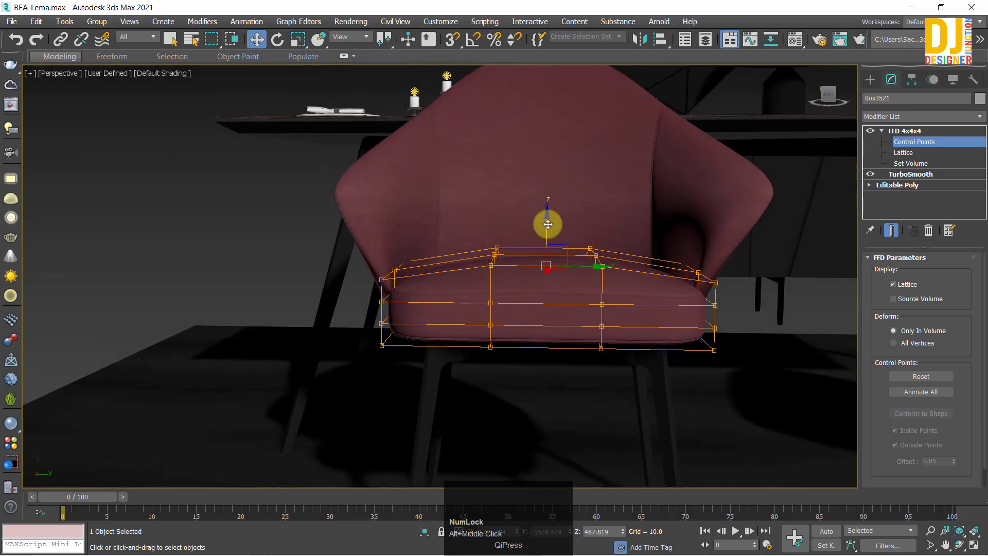
left_click_drag(551, 223, 910, 141)
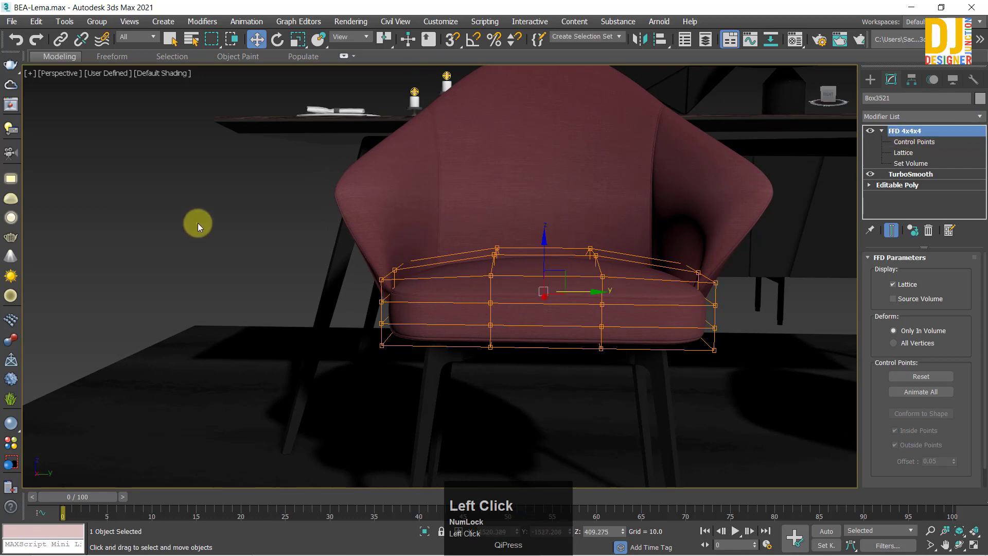
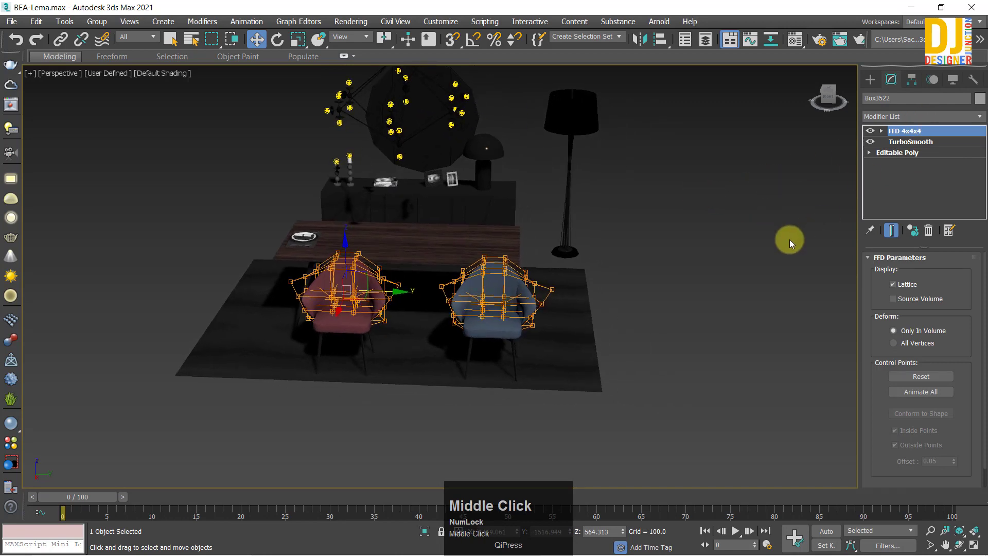
Browse the FFD entries in the Modifier List and close it without adding one.
left_click(932, 130)
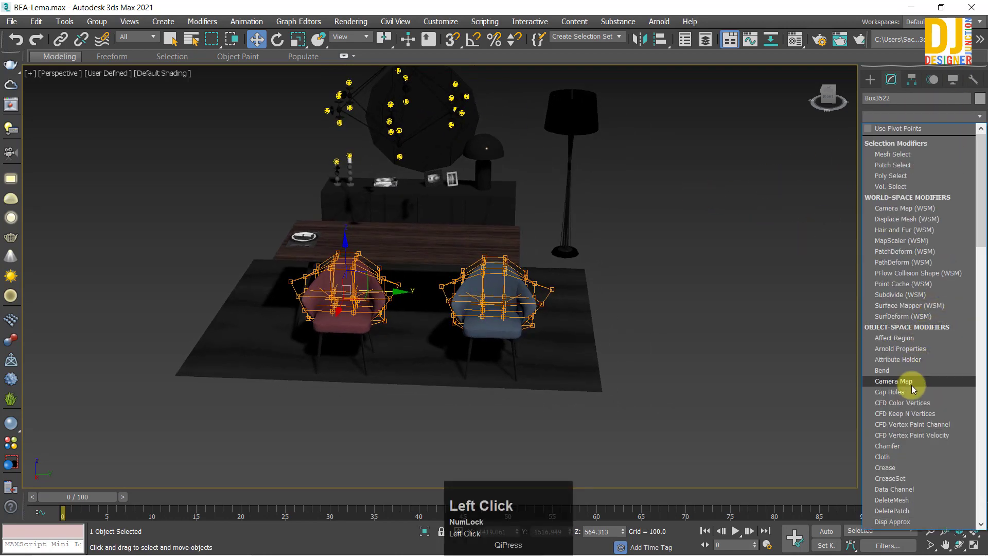
key("f")
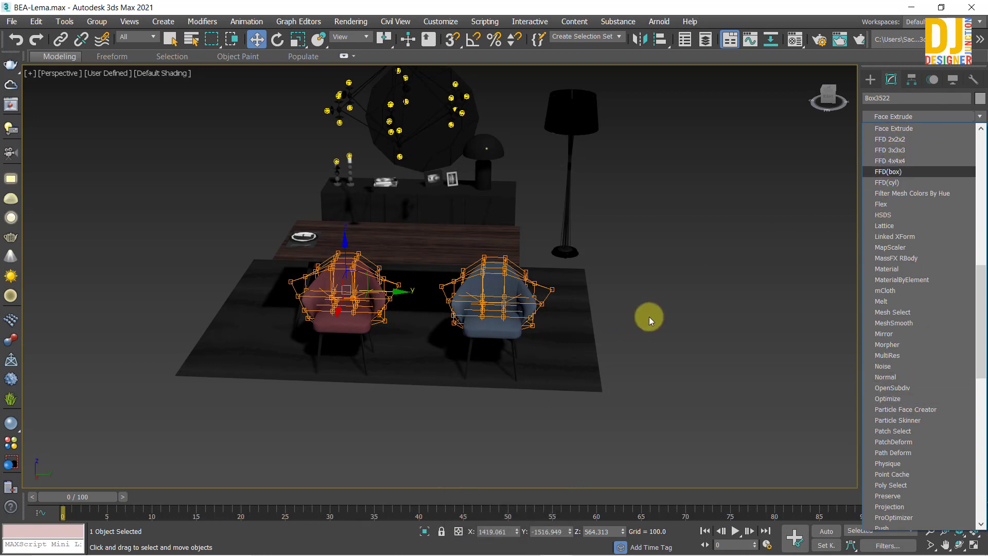
left_click(734, 299)
scroll("up", 3)
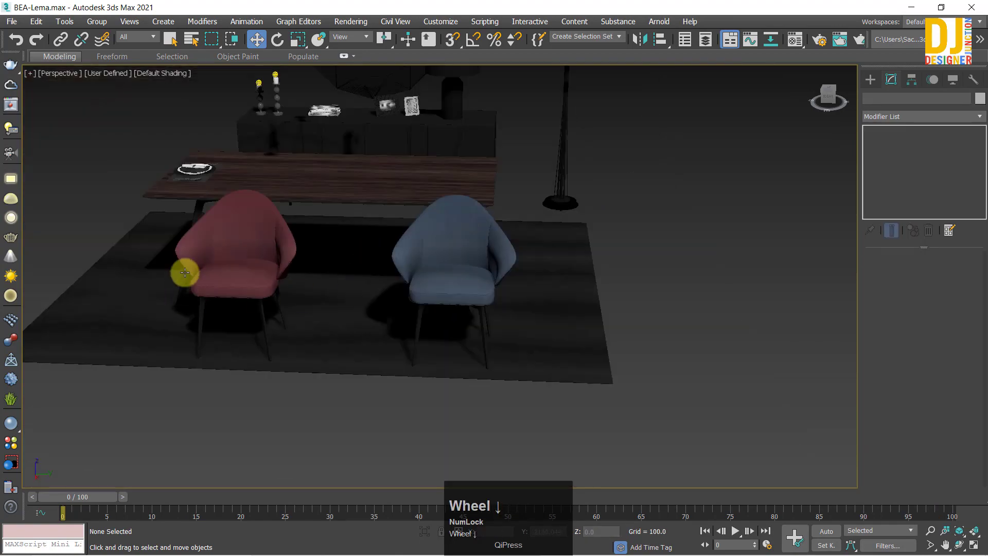
Select a chair cushion, then the dining table, and orbit around it.
left_click(240, 241)
key("z")
middle_click(487, 247)
scroll("down", 3)
middle_click(330, 271)
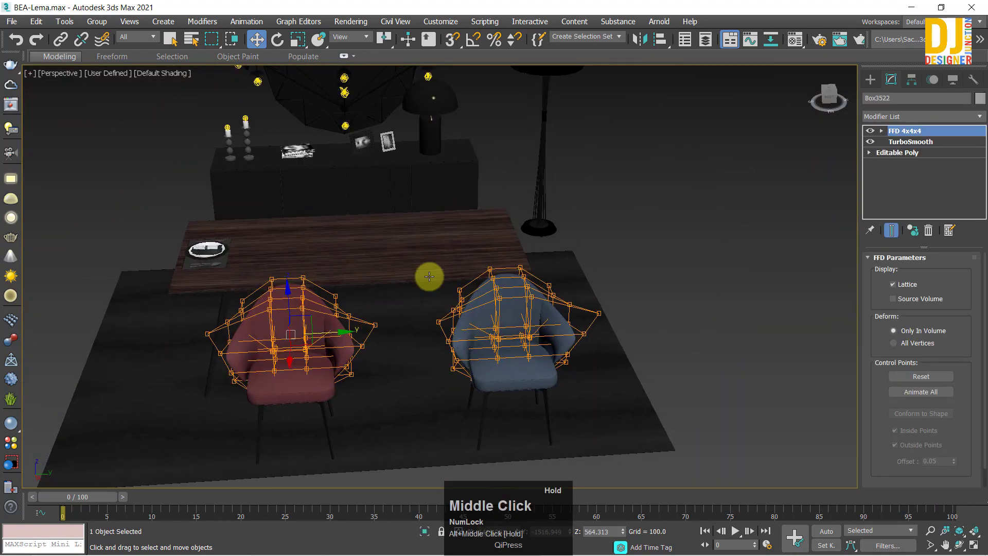
left_click(441, 243)
left_click_drag(556, 244, 803, 199)
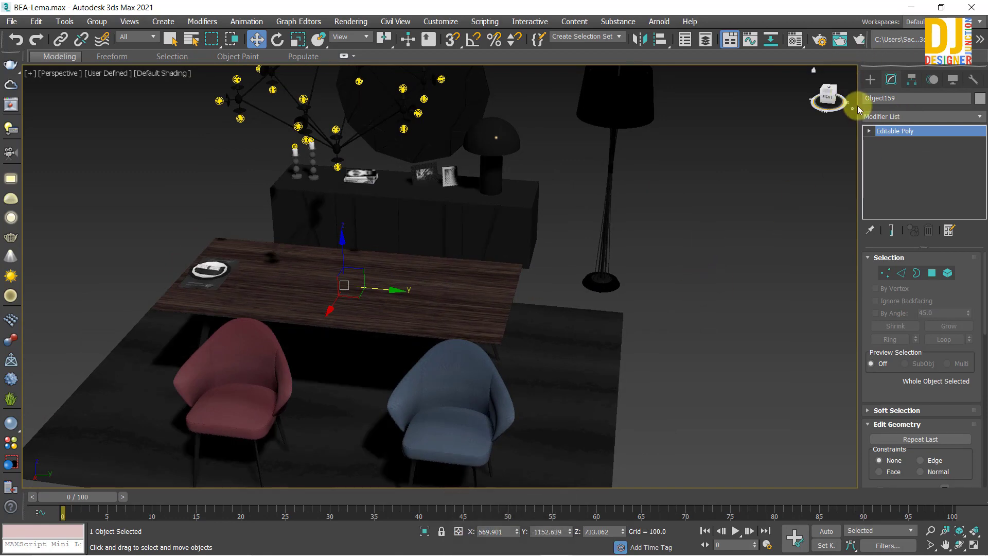
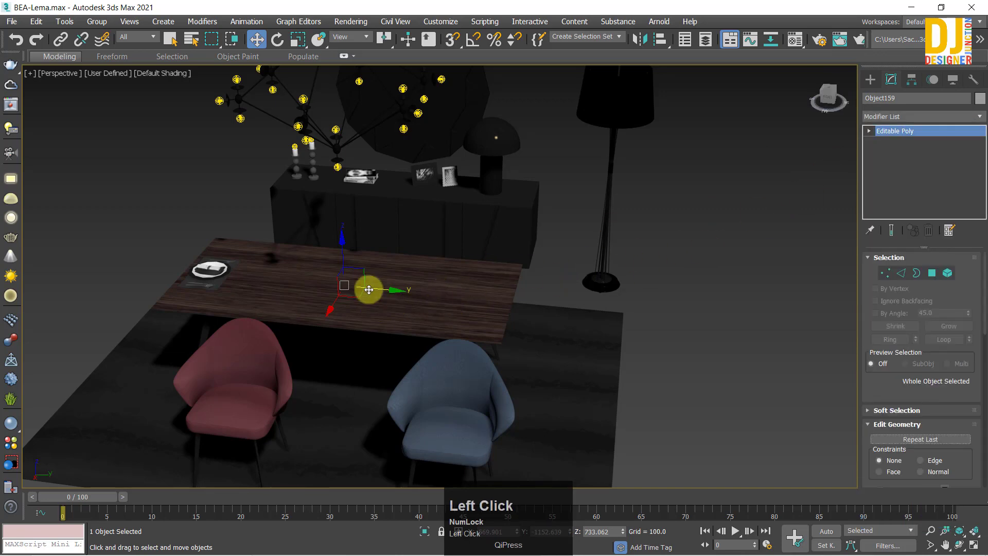
Browse the table's modifier list, zoom out to the whole scene and choose the Box primitive.
left_click(898, 120)
key("f")
left_click(784, 274)
scroll("down", 3)
middle_click(477, 303)
left_click(837, 220)
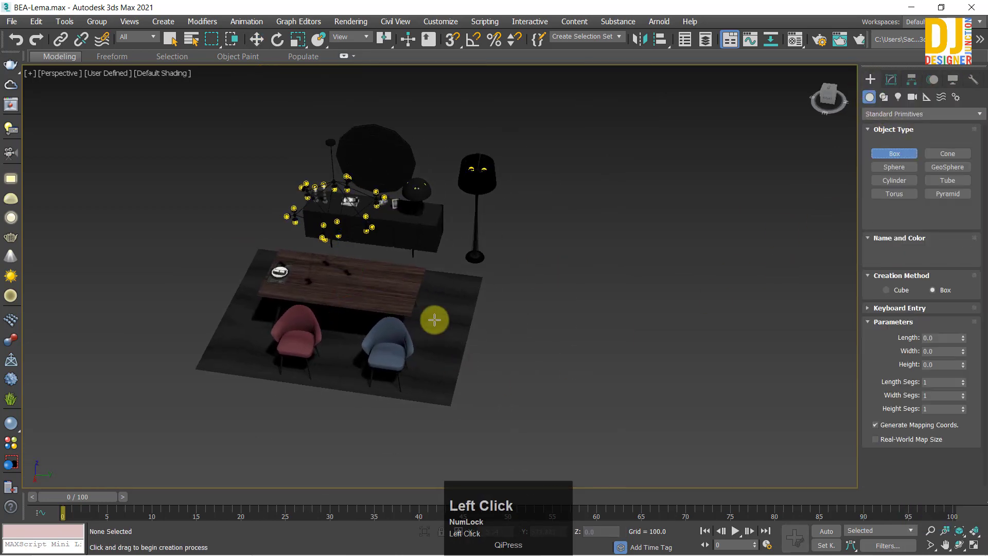
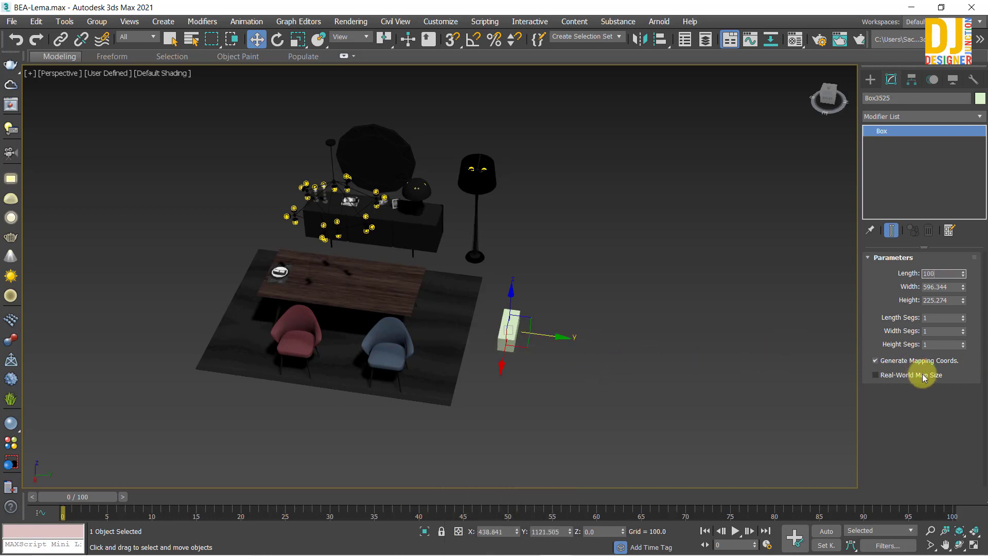
Bring the new box Box3525 beside the table closer into view for modifiers.
scroll("up", 3)
middle_click(559, 342)
left_click(899, 123)
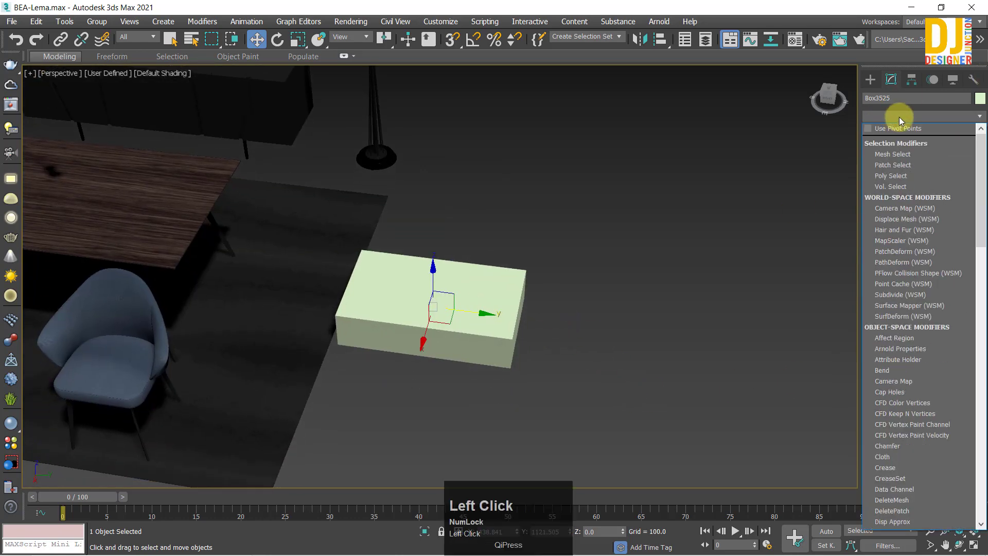
Add an FFD 2x2x2 lattice to the test box.
key("f")
left_click(901, 144)
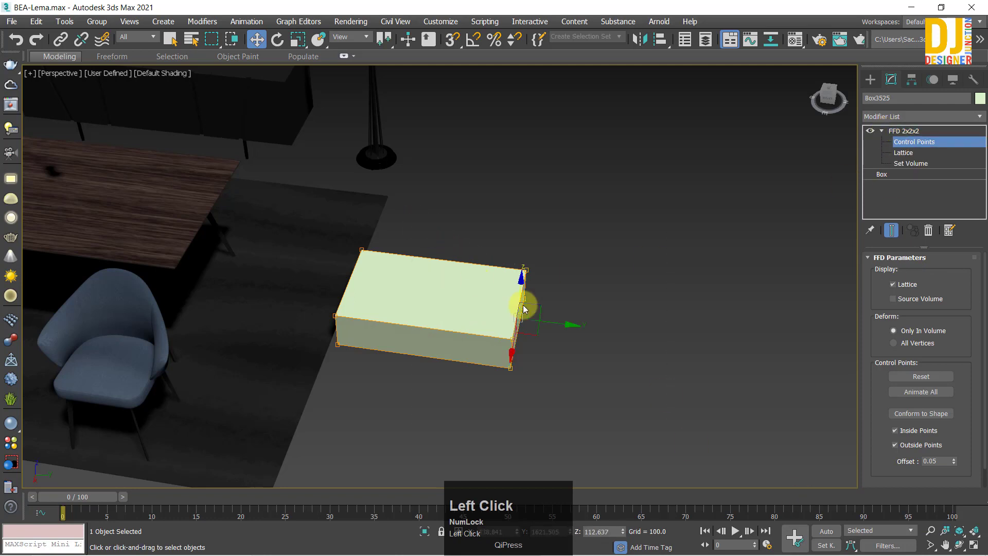
middle_click(648, 342)
key("ctrl+z")
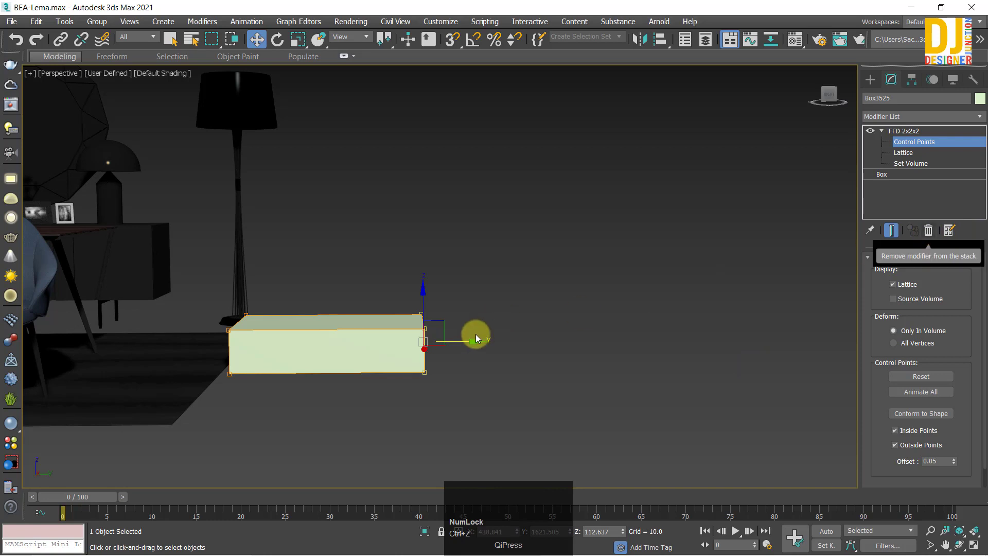
left_click(474, 343)
key("ctrl+z")
left_click(462, 346)
Set the box Length to 1000 in its base parameters and return to the FFD 4x4x4 lattice.
left_click(647, 363)
middle_click(551, 364)
left_click(911, 133)
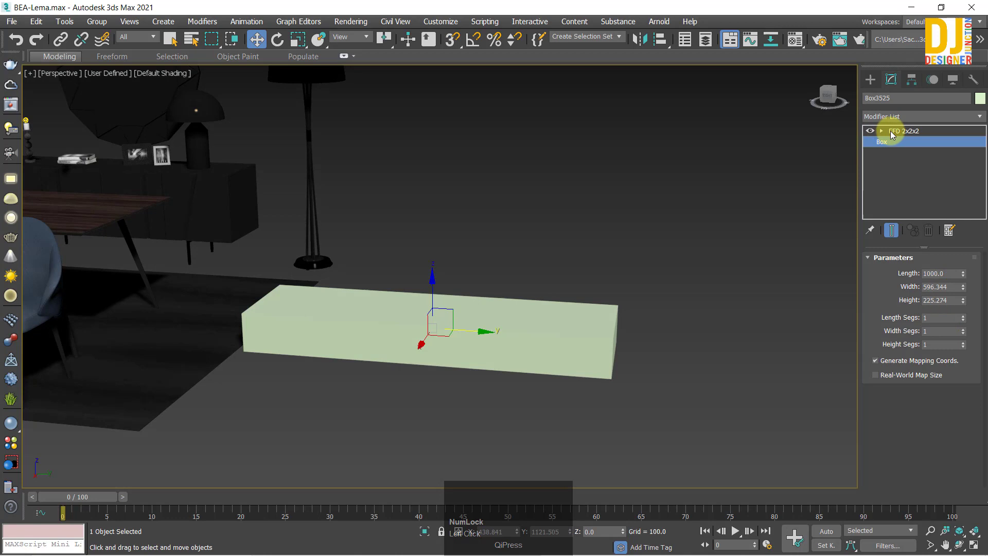
left_click(903, 134)
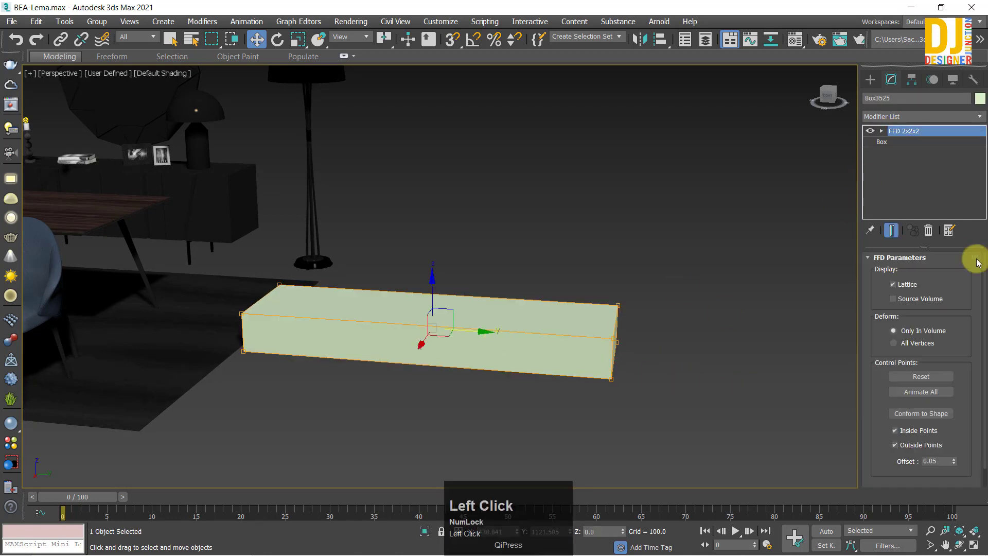
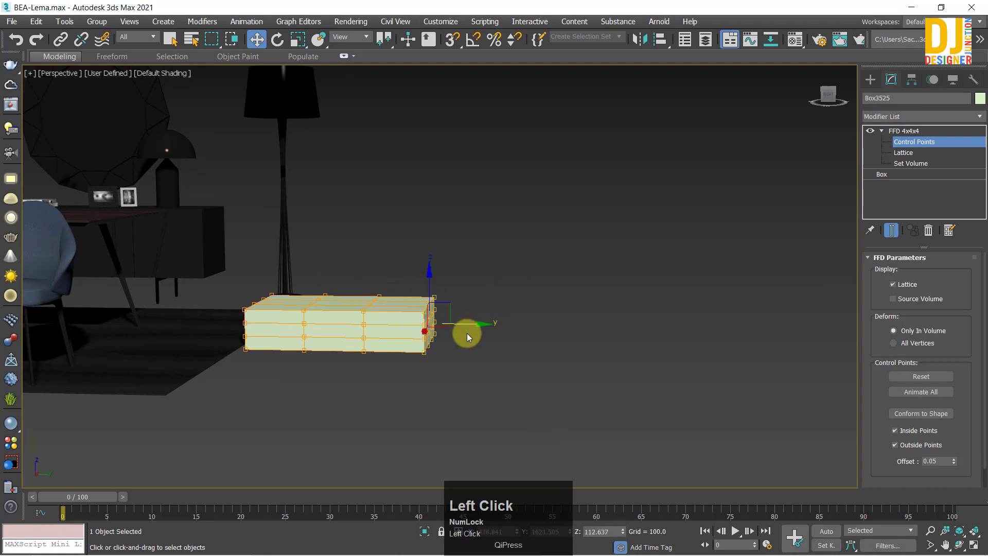
middle_click(357, 321)
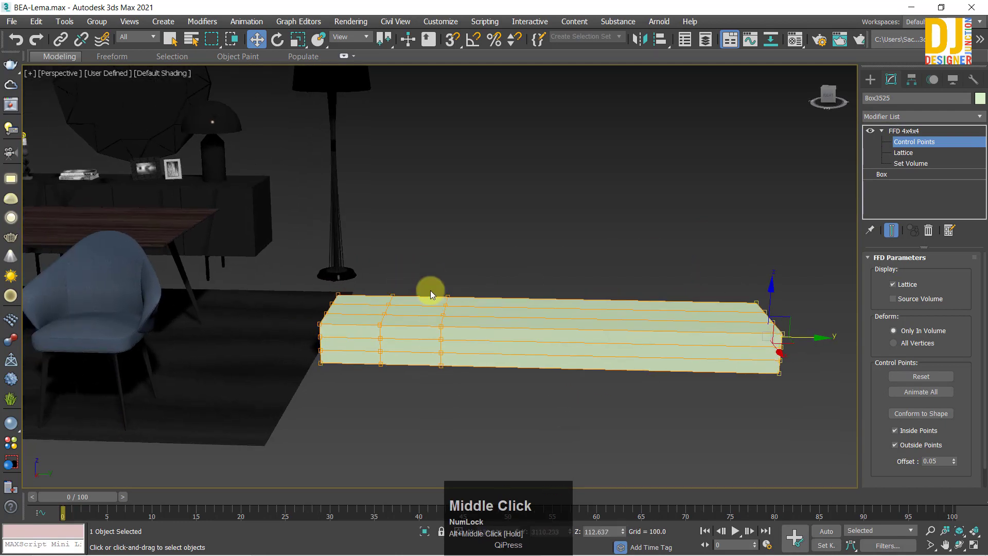